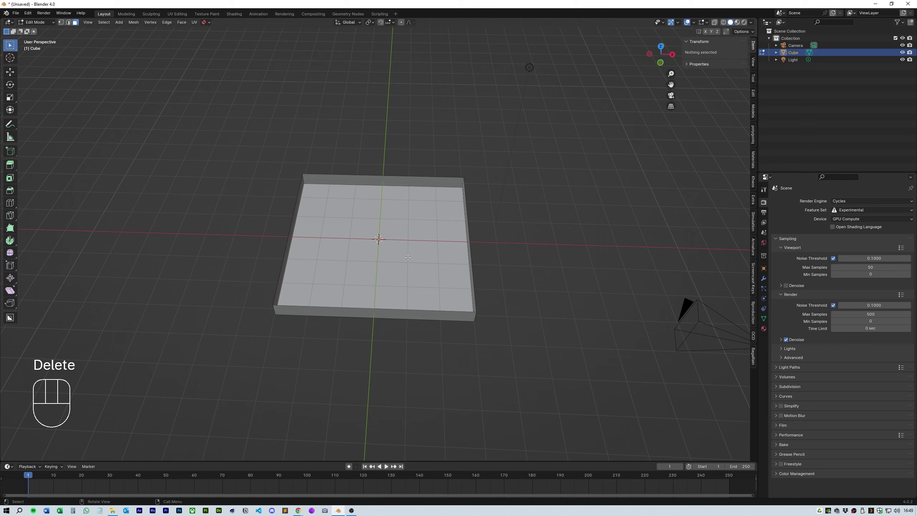
# Step: Return to Object Mode, rename the tray to Container in the Outliner, and deselect it
pyautogui.press('Tab')
pyautogui.middleClick(427, 240)
pyautogui.moveTo(798, 53); pyautogui.dragTo(798, 52)
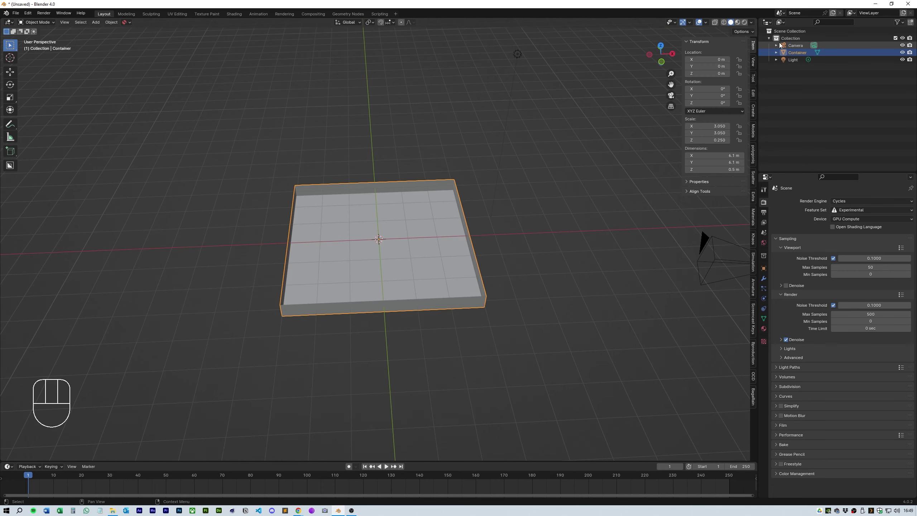
pyautogui.click(779, 38)
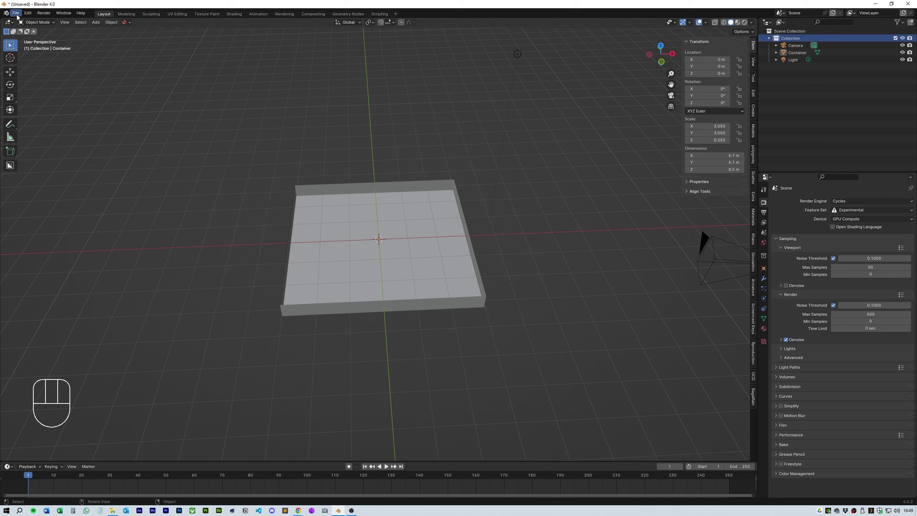
# Step: Enable the Rock Generator add-on and choose Rocks1, Rocks2 and the monogram from Rocks.blend to append
pyautogui.moveTo(27, 15); pyautogui.dragTo(39, 107)
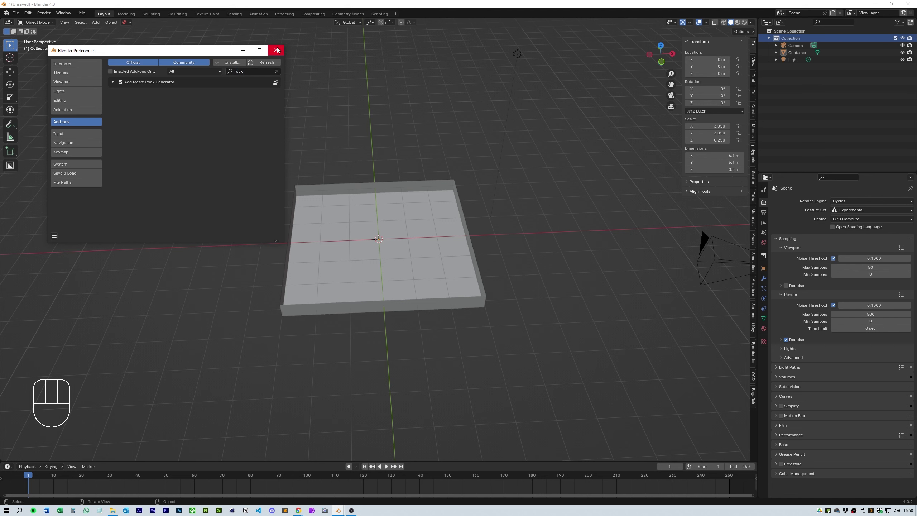
pyautogui.moveTo(19, 14); pyautogui.dragTo(37, 98)
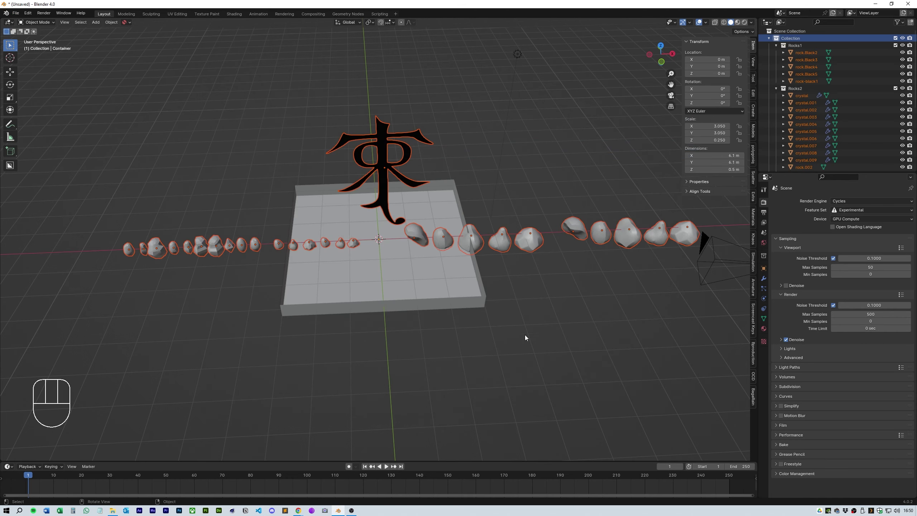
# Step: Append the collections, select the whole run of rock objects, and view the tray from the top
pyautogui.moveTo(540, 335); pyautogui.dragTo(540, 334)
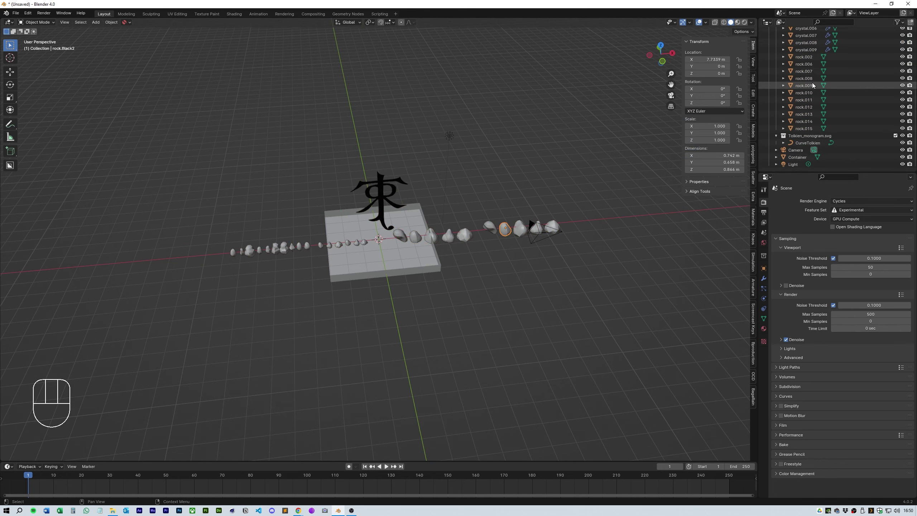
pyautogui.click(812, 129)
pyautogui.moveTo(454, 245); pyautogui.dragTo(521, 236)
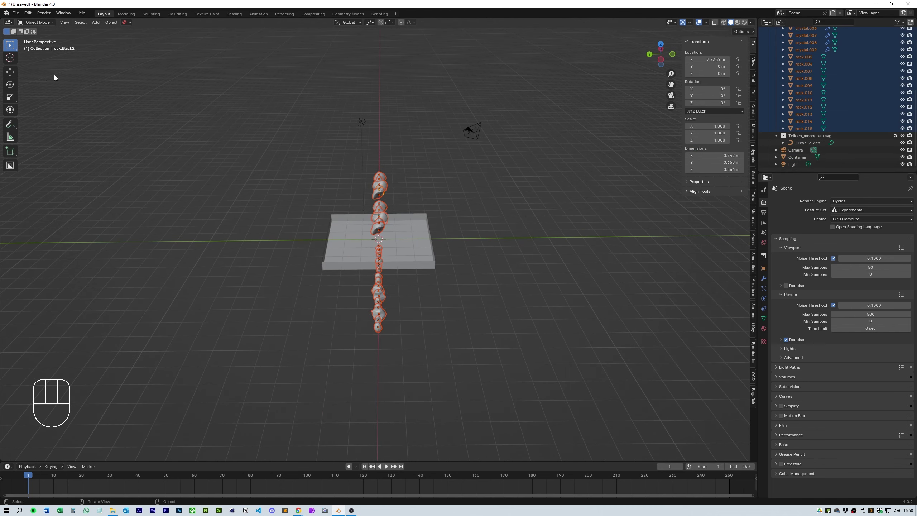
pyautogui.click(15, 75)
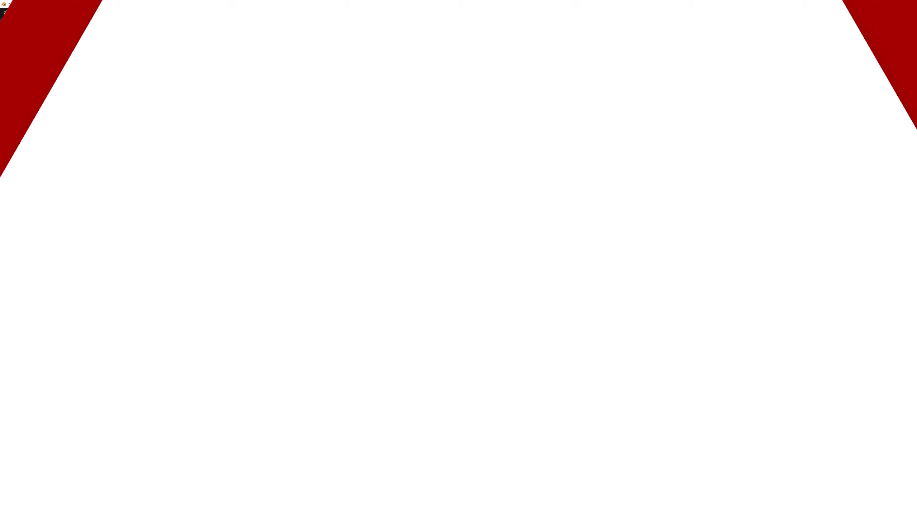
pyautogui.moveTo(540, 212); pyautogui.dragTo(570, 212)
# Step: Generate rocks with the Rock Generator and set each rock's viewport subdivision level to 1
pyautogui.middleClick(547, 208)
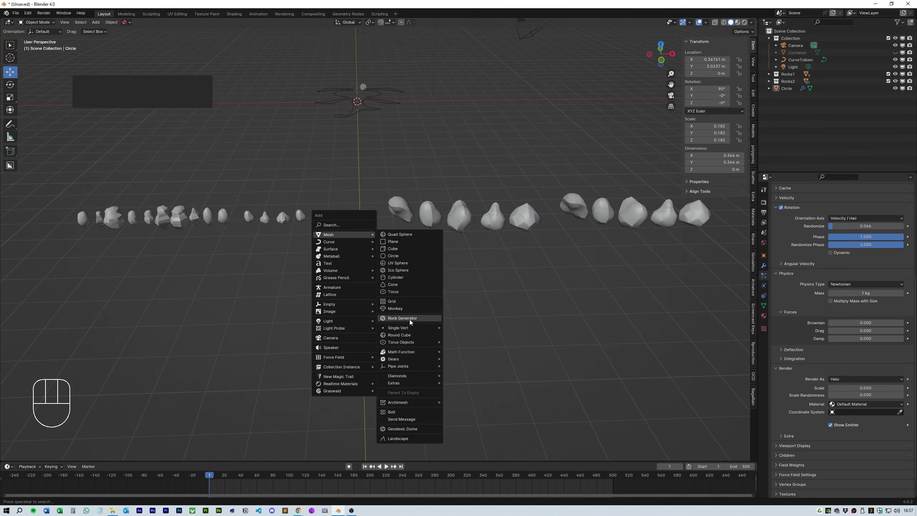
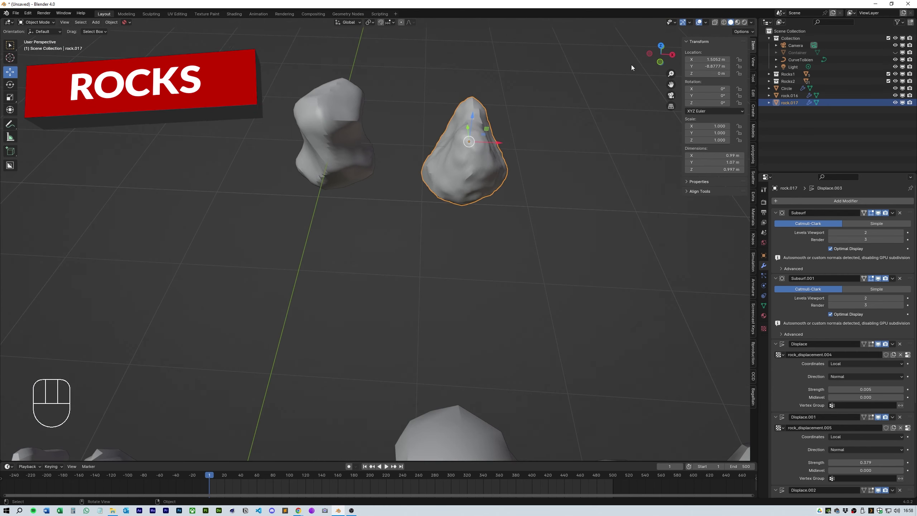
pyautogui.click(470, 162)
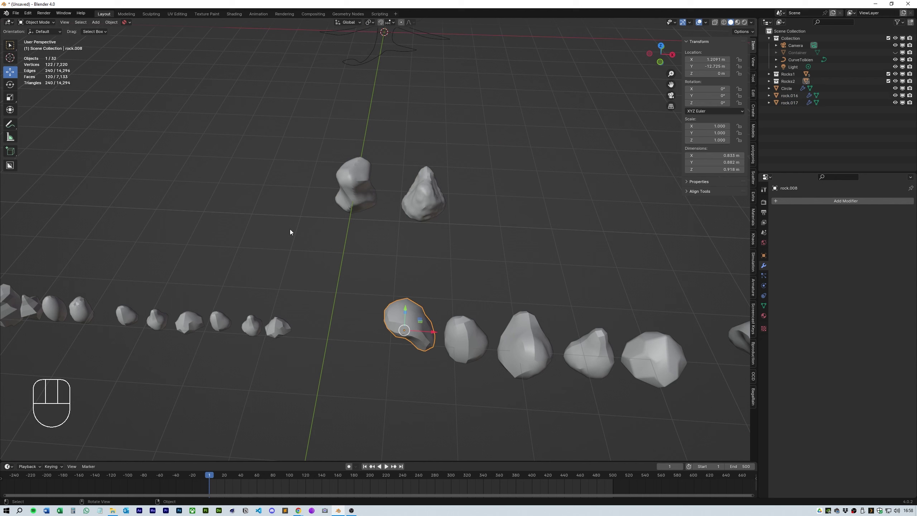
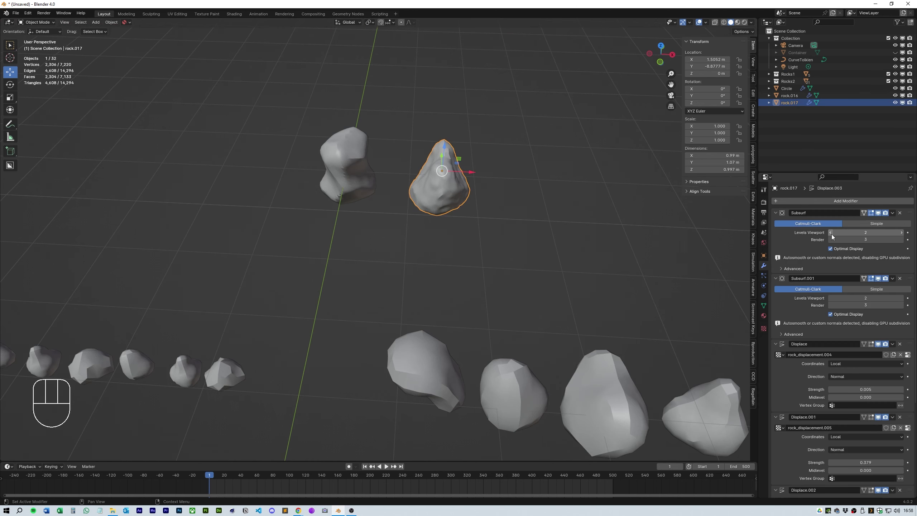
pyautogui.click(833, 299)
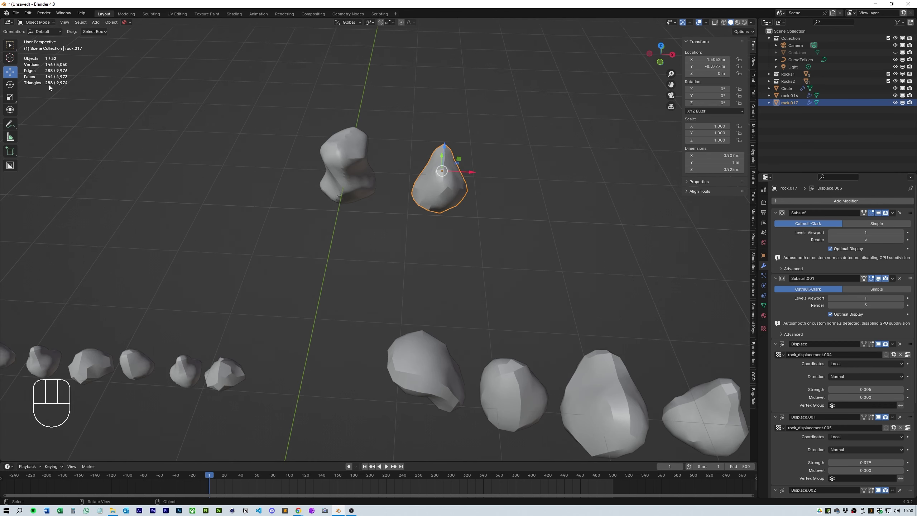
pyautogui.moveTo(246, 188); pyautogui.dragTo(233, 189)
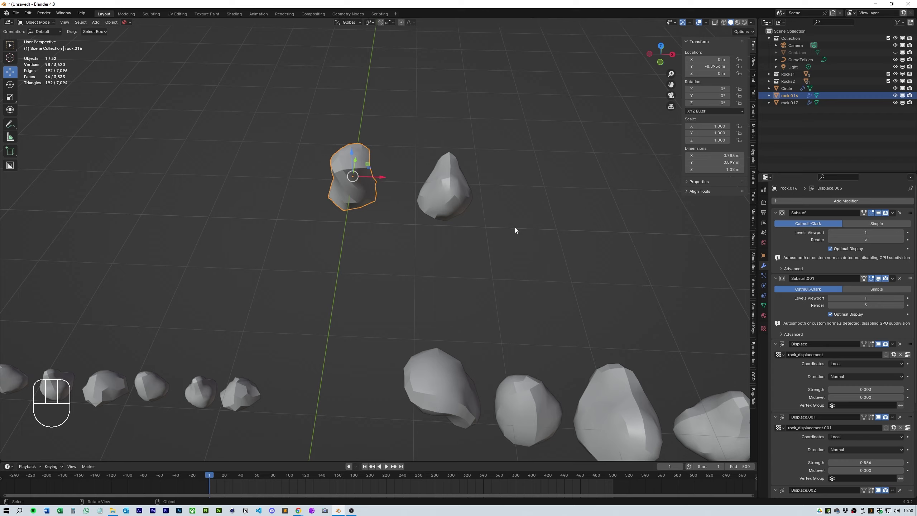
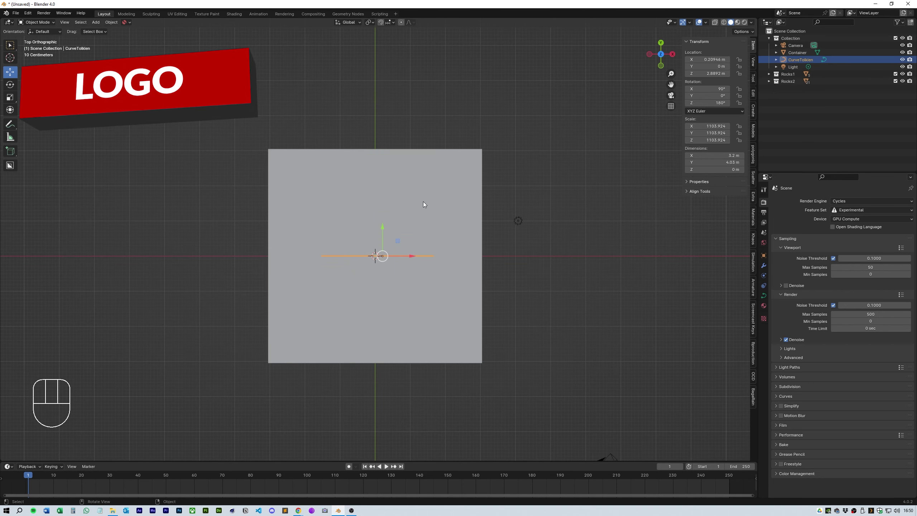
# Step: Reset the logo's Z rotation to 0° and view it upright from a perspective angle
pyautogui.press('r')
pyautogui.moveTo(463, 280); pyautogui.dragTo(460, 237)
pyautogui.middleClick(477, 230)
pyautogui.middleClick(495, 230)
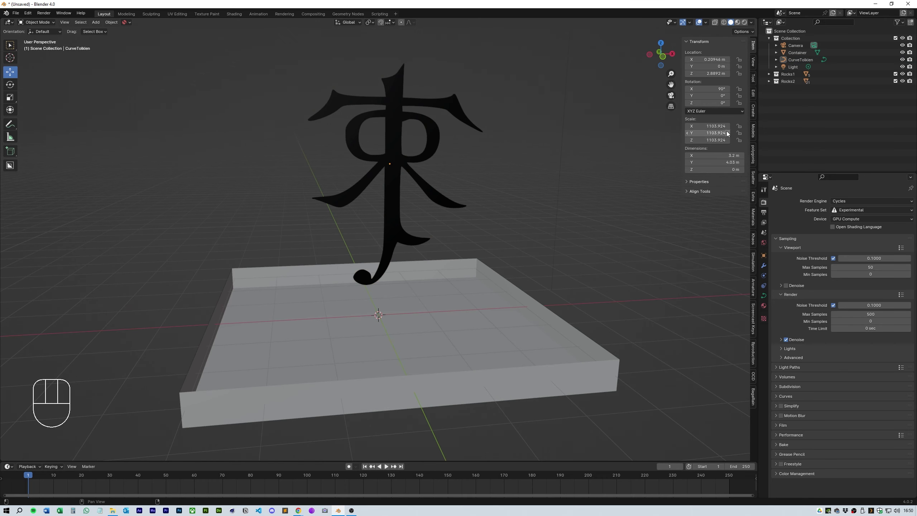
# Step: Apply the logo's scale to 1 and set its curve Shape to 3D for point editing
pyautogui.press('ctrl+a')
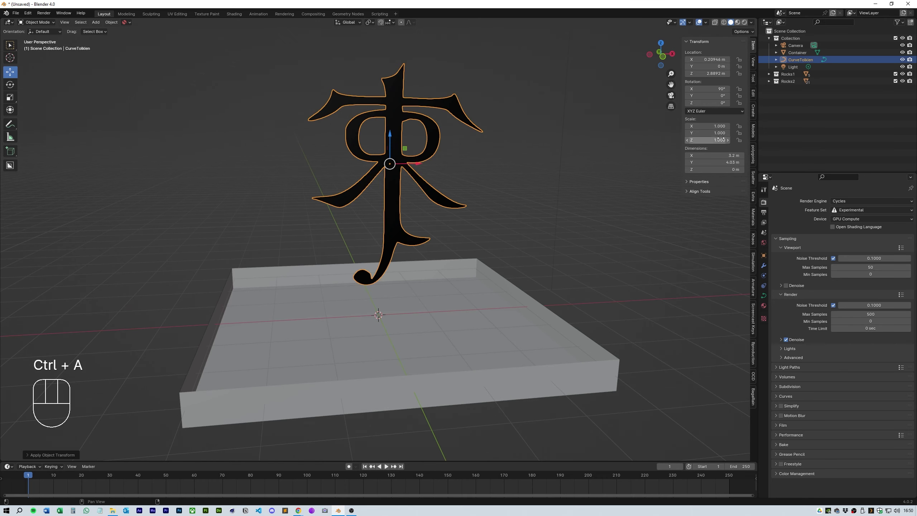
pyautogui.click(506, 189)
pyautogui.click(396, 197)
pyautogui.moveTo(474, 191); pyautogui.dragTo(479, 193)
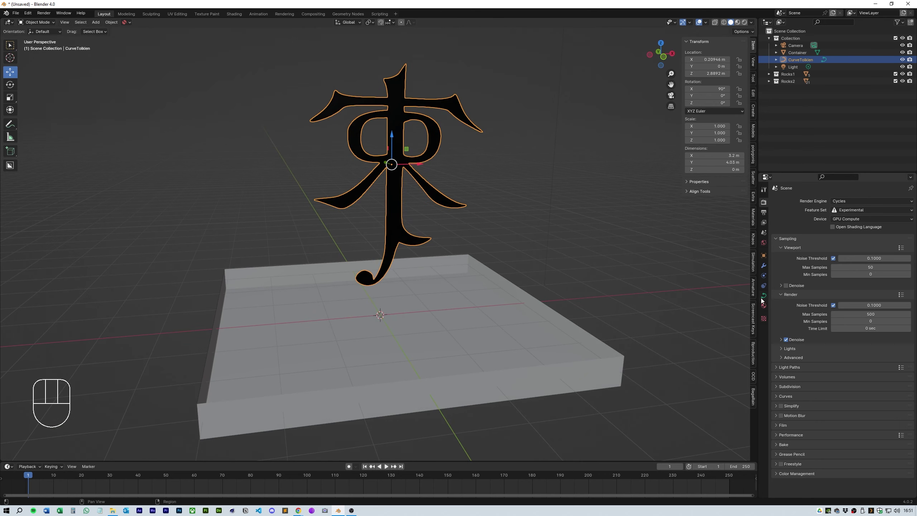
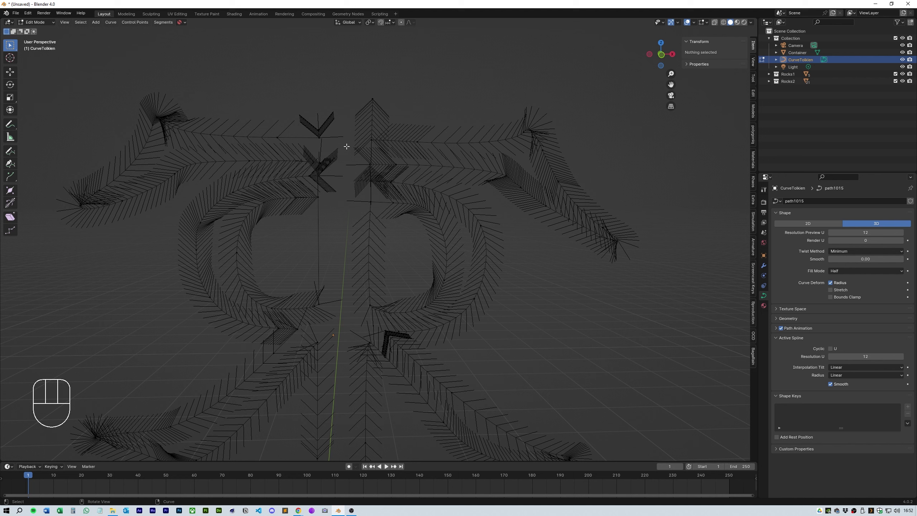
# Step: Rotate all logo points flat in the tray and give the curve a Curve Guide force field, Min Distance 0.18
pyautogui.press('a')
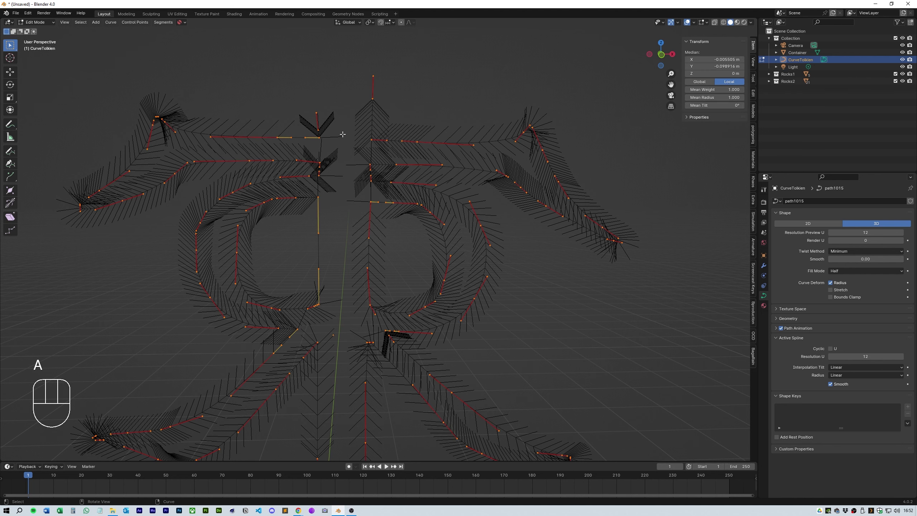
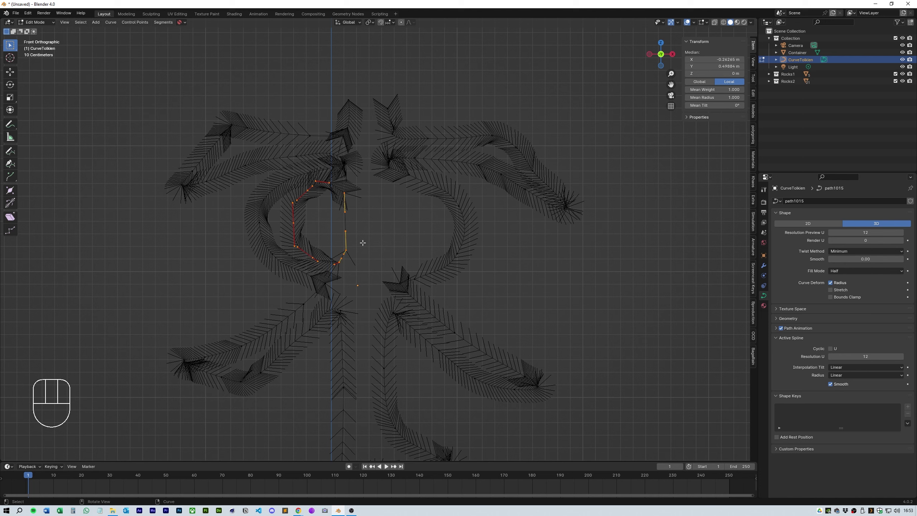
pyautogui.press('Delete')
pyautogui.press('Tab')
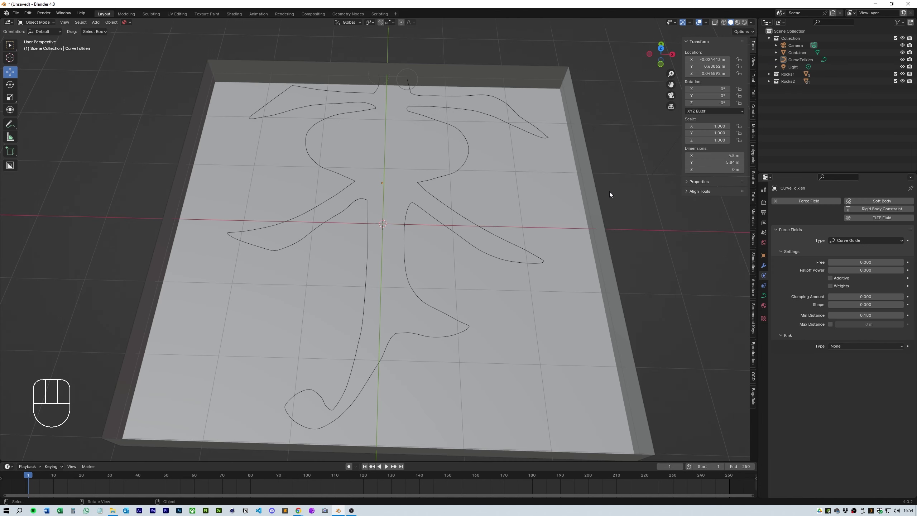
# Step: Add a 2 m circle rotated 90° on X at the tray centre, shrink it and check it in side view
pyautogui.press('shift+a')
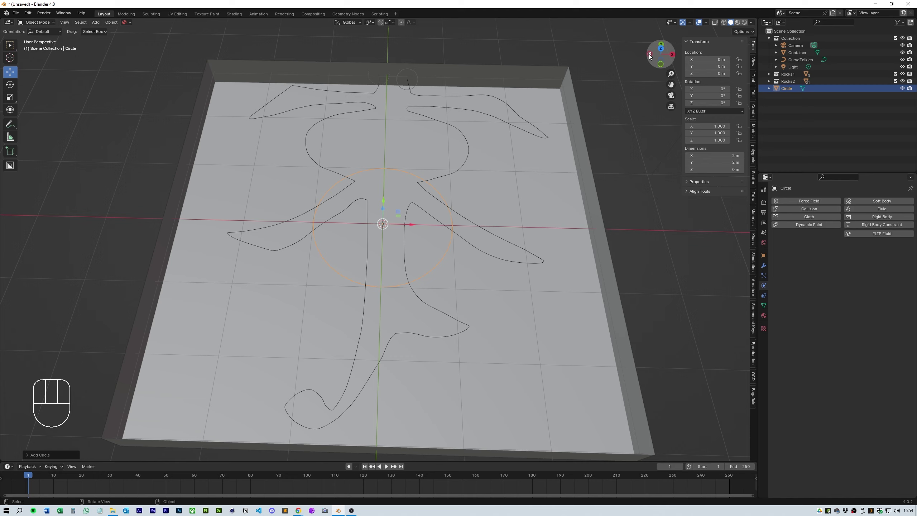
pyautogui.press('r')
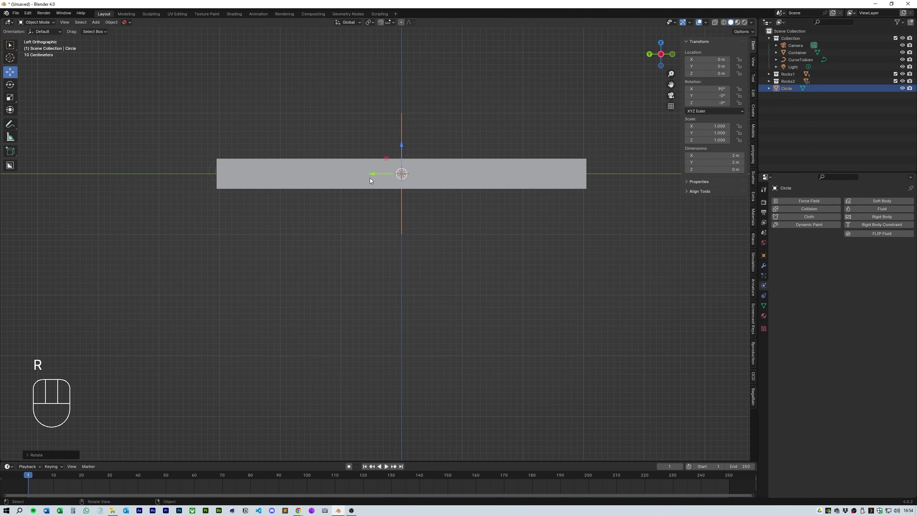
pyautogui.press('s')
pyautogui.moveTo(288, 212); pyautogui.dragTo(275, 220)
pyautogui.middleClick(354, 262)
pyautogui.middleClick(344, 273)
# Step: Move the circle emitter to the monogram's top end and switch to top view over the logo
pyautogui.middleClick(337, 278)
pyautogui.middleClick(342, 247)
pyautogui.moveTo(402, 238); pyautogui.dragTo(401, 240)
pyautogui.click(898, 63)
pyautogui.middleClick(537, 136)
pyautogui.middleClick(540, 182)
# Step: Add a Bezier curve over the logo, drag its end point to the monogram's top and rotate its handle into line
pyautogui.press('shift+a')
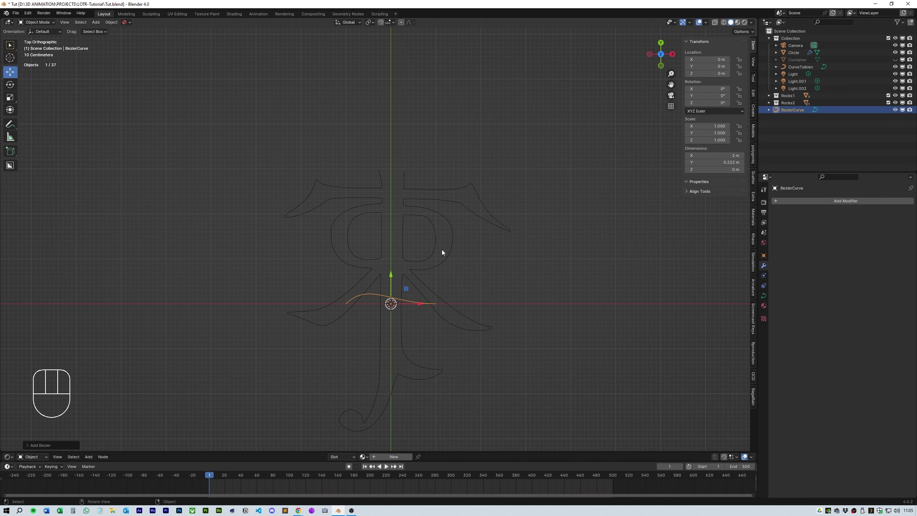
pyautogui.press('r')
pyautogui.press('Tab')
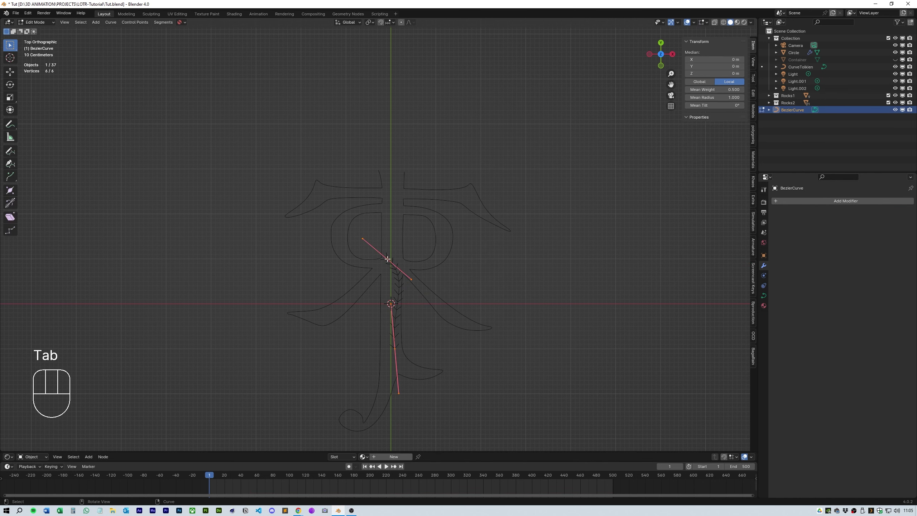
pyautogui.press('r')
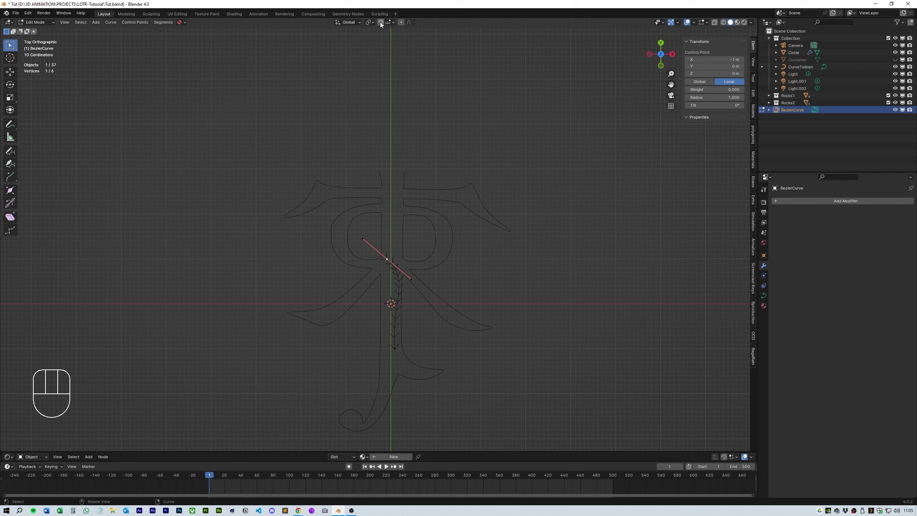
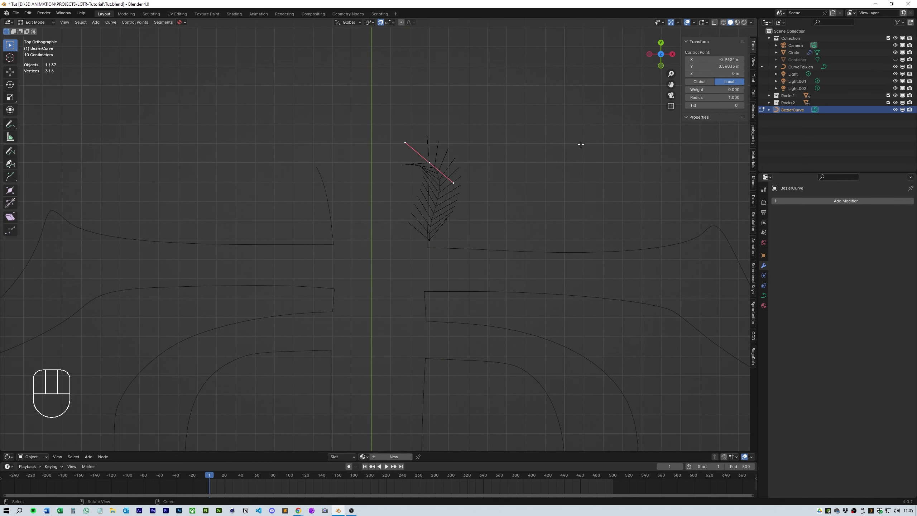
pyautogui.press('r')
pyautogui.press('0')
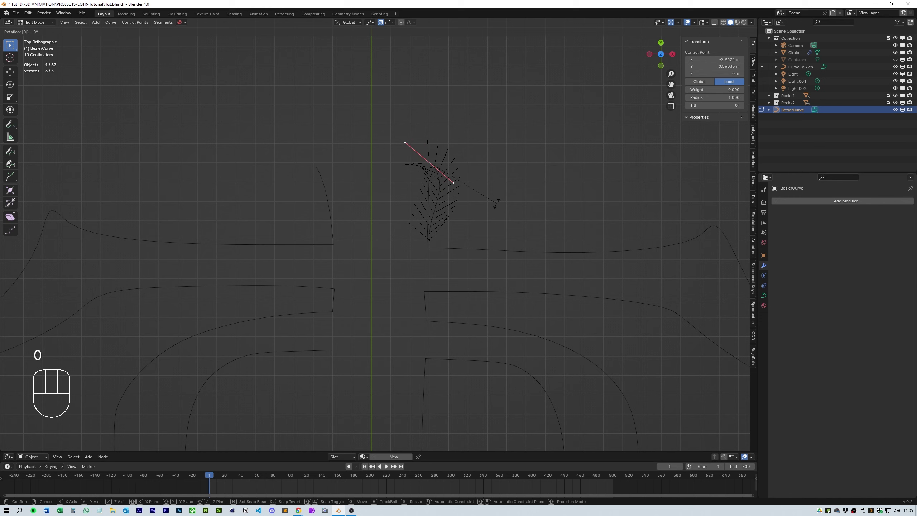
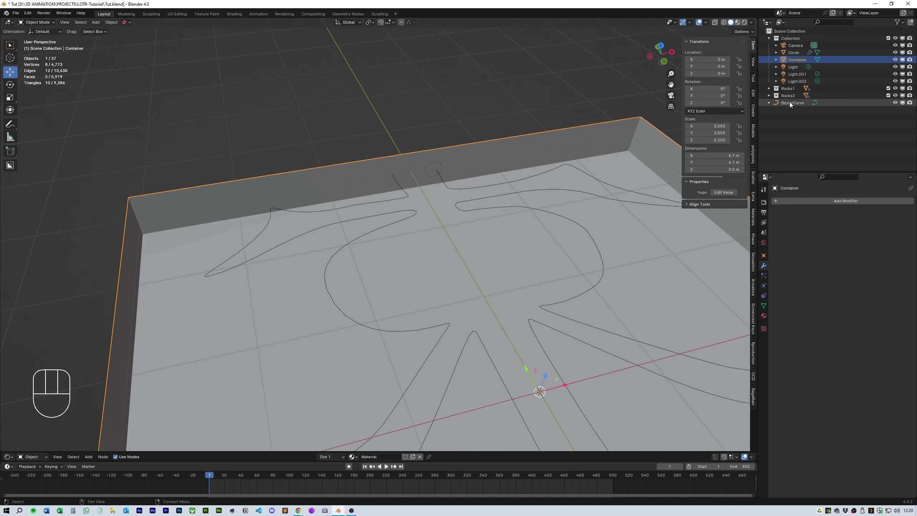
# Step: Give the BezierCurve a Curve Guide force field with Min Distance 0.110
pyautogui.click(791, 106)
pyautogui.click(792, 106)
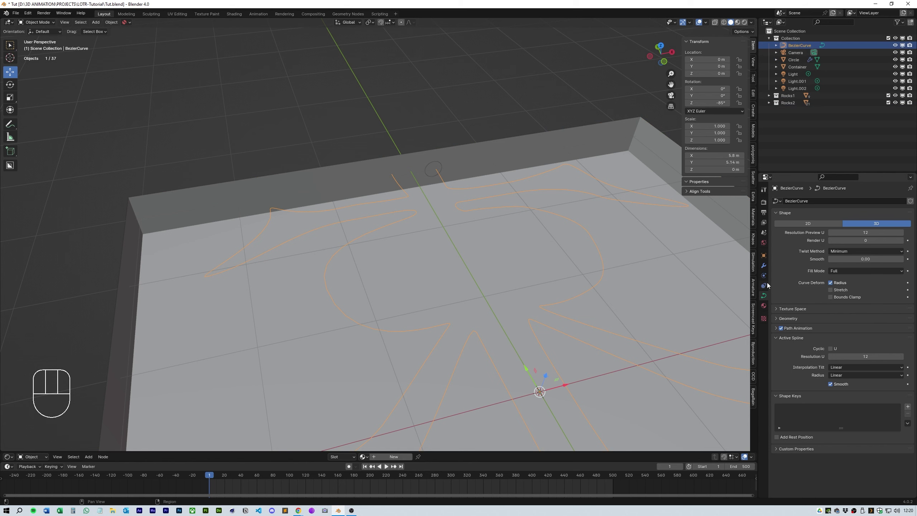
pyautogui.click(766, 278)
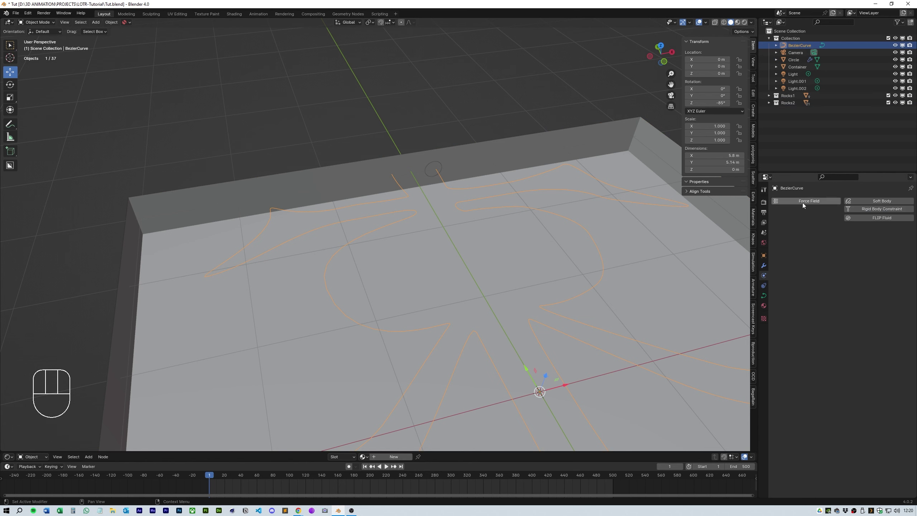
pyautogui.moveTo(847, 241); pyautogui.dragTo(852, 276)
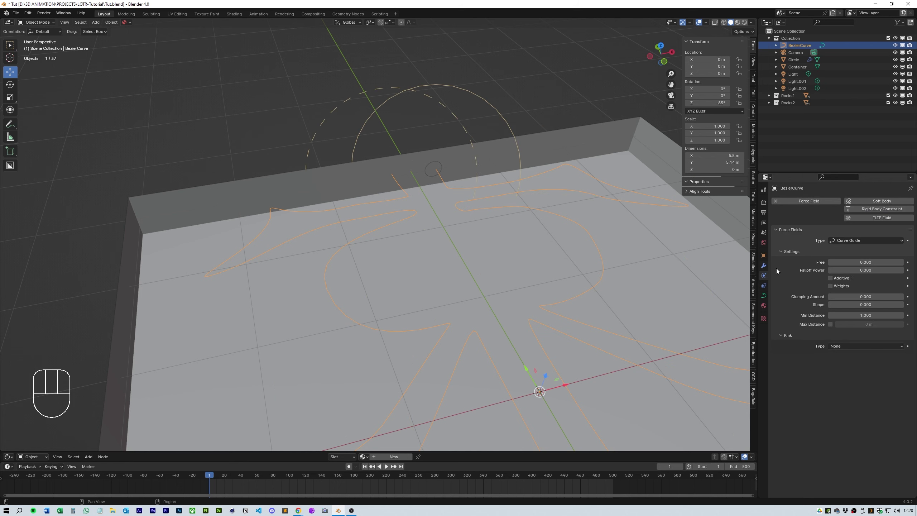
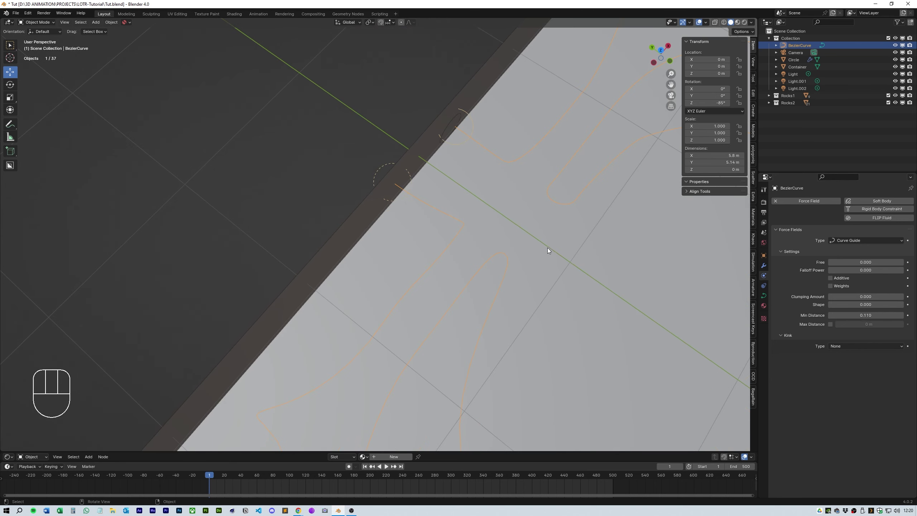
# Step: Orbit around the tray to inspect the guide field along the wall
pyautogui.moveTo(581, 249); pyautogui.dragTo(551, 219)
pyautogui.middleClick(608, 291)
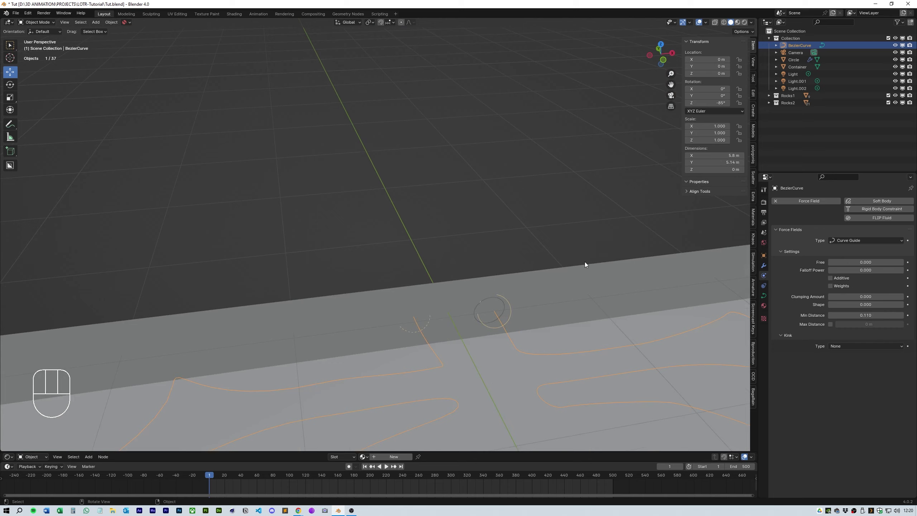
pyautogui.moveTo(581, 275); pyautogui.dragTo(588, 217)
pyautogui.moveTo(588, 231); pyautogui.dragTo(580, 249)
pyautogui.moveTo(582, 250); pyautogui.dragTo(572, 182)
pyautogui.middleClick(570, 209)
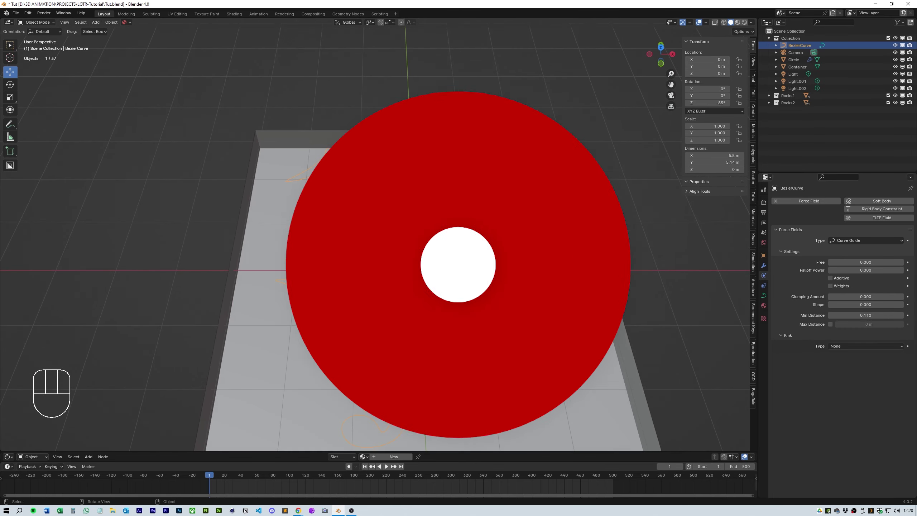
# Step: Make the Circle a Molecular emitter with 20000 particles, End 700, Lifetime 650 and 1 m/s normal velocity
pyautogui.press('space')
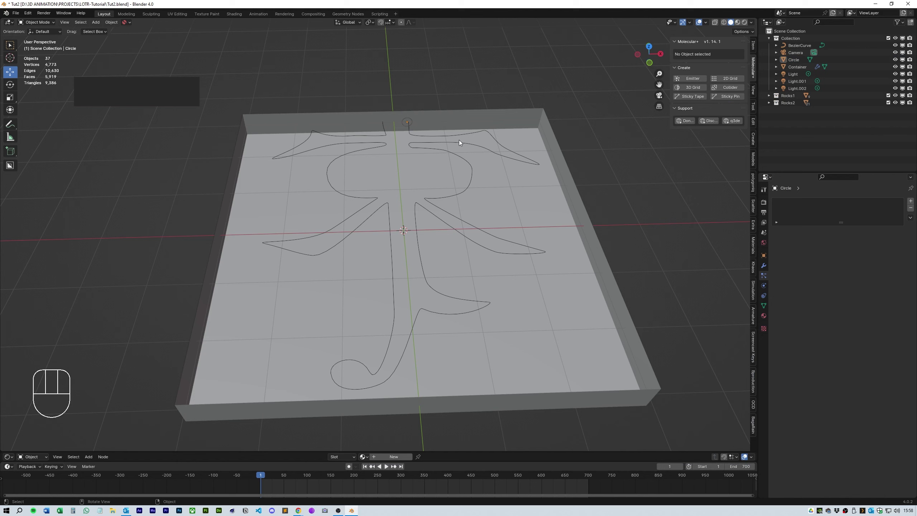
pyautogui.click(797, 63)
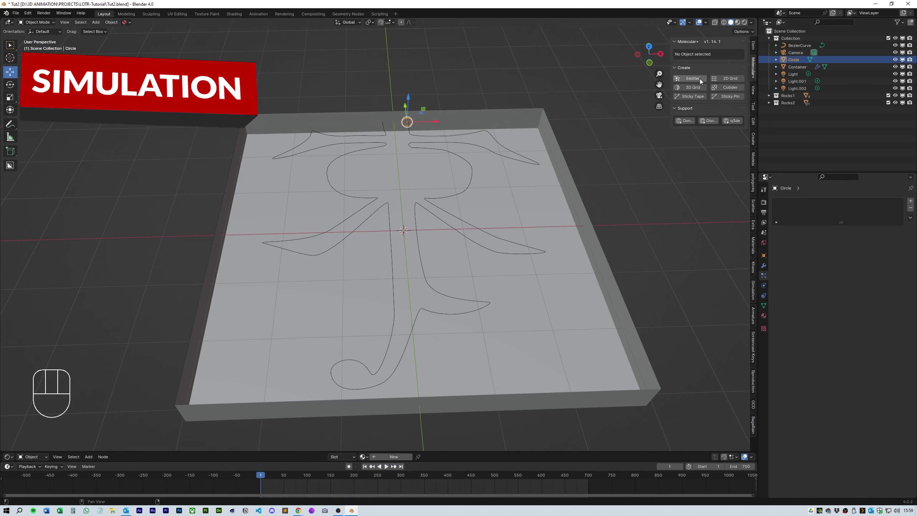
pyautogui.click(698, 81)
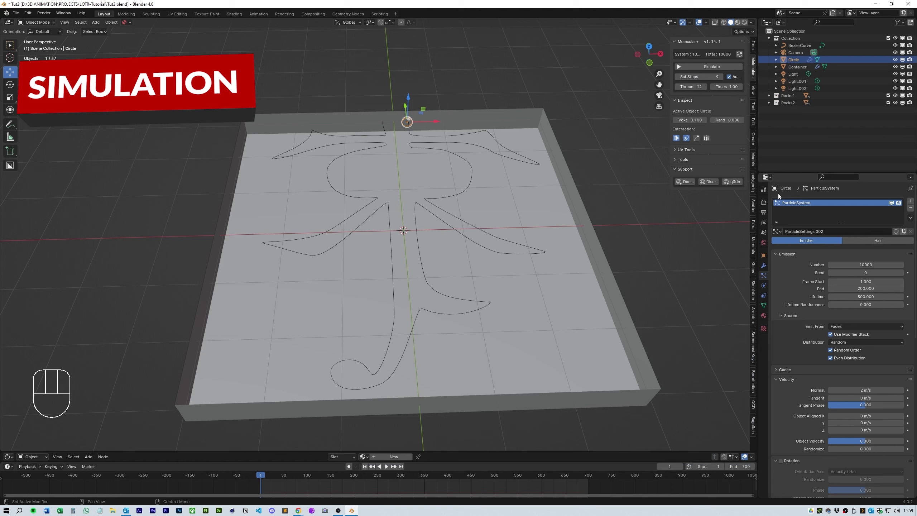
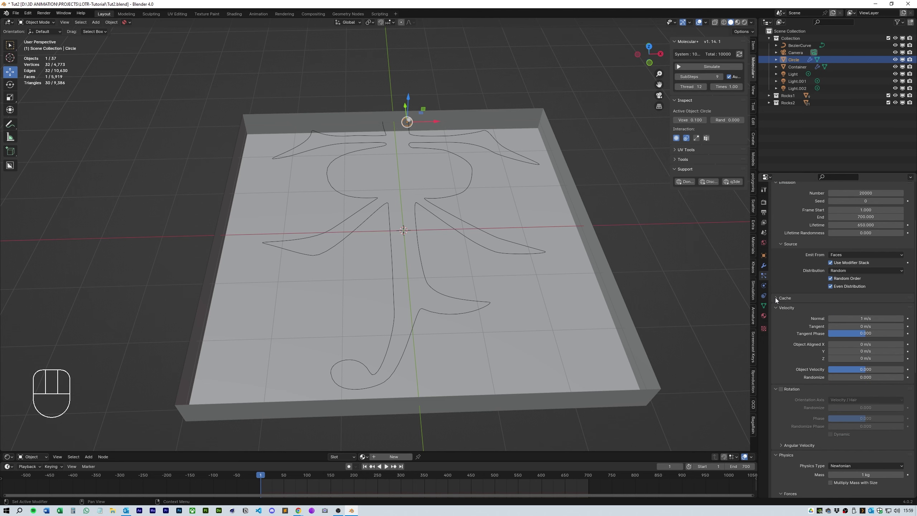
# Step: Turn off particle rotation for the Circle emitter's particles
pyautogui.click(778, 299)
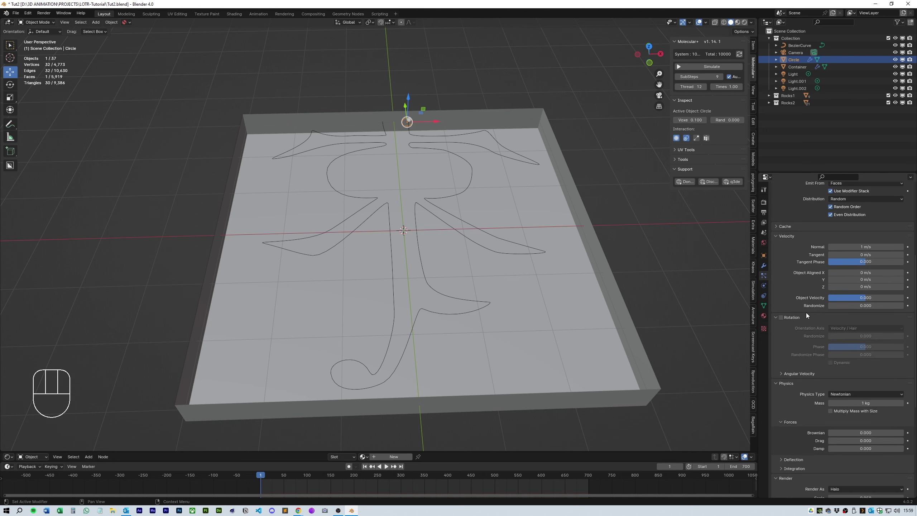
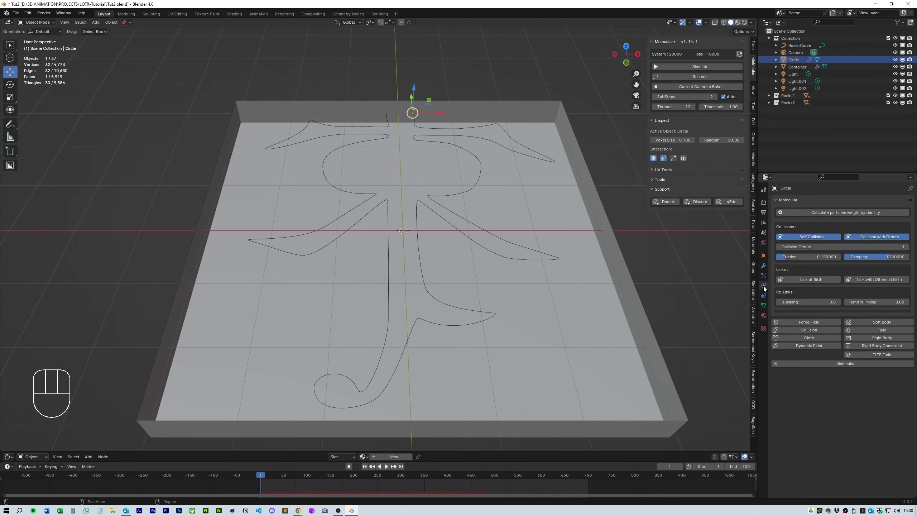
# Step: Disable self-collision and weigh the particles by the sand density preset
pyautogui.click(820, 238)
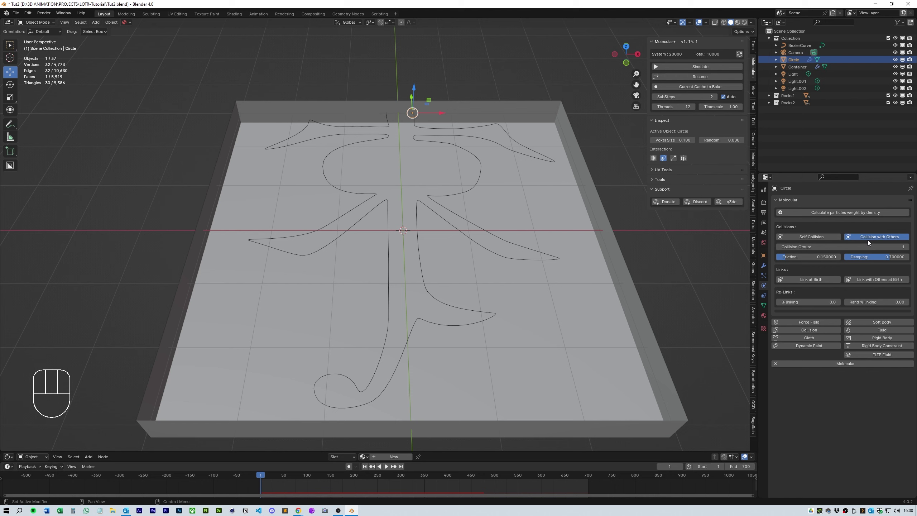
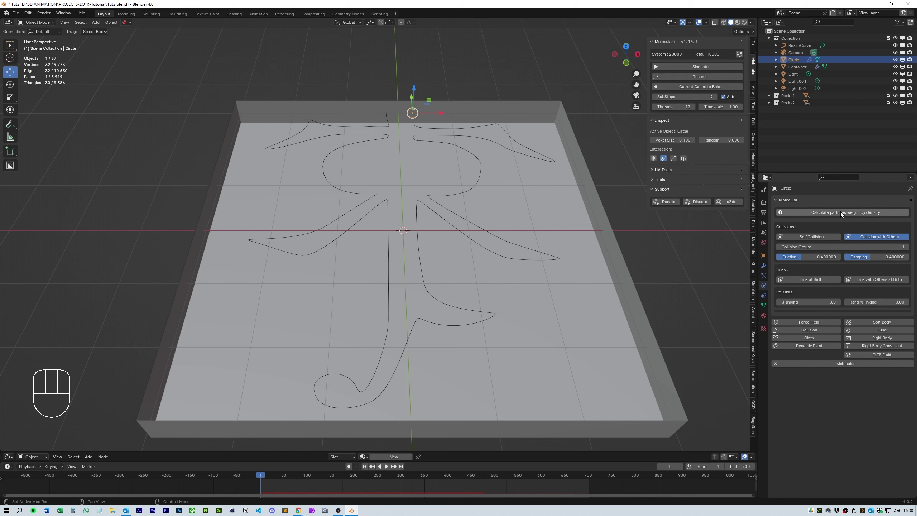
pyautogui.click(841, 214)
pyautogui.moveTo(849, 227); pyautogui.dragTo(843, 244)
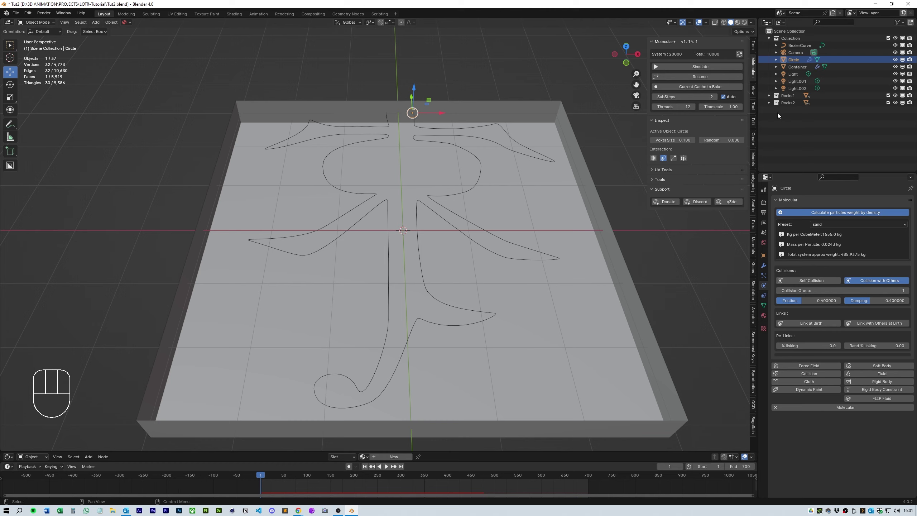
# Step: Duplicate the tray Container in place, creating Container.001
pyautogui.click(532, 263)
pyautogui.click(771, 71)
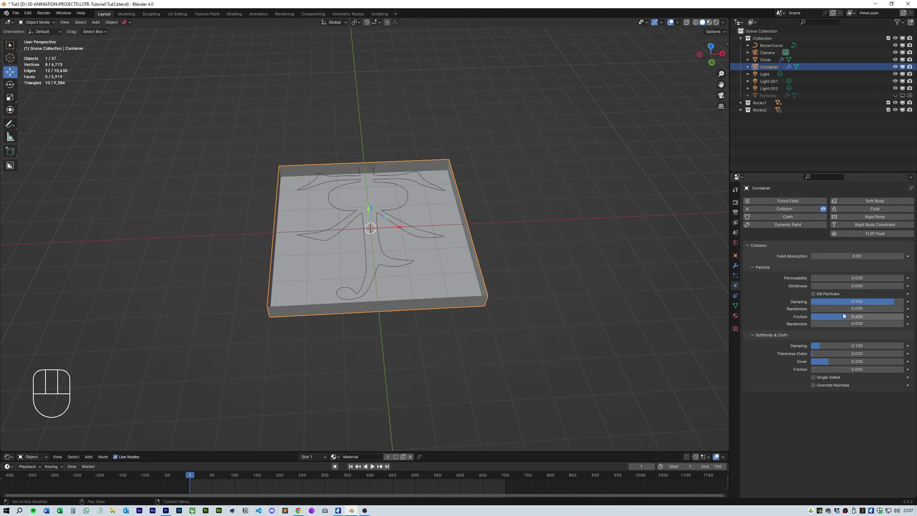
pyautogui.middleClick(536, 269)
pyautogui.middleClick(540, 275)
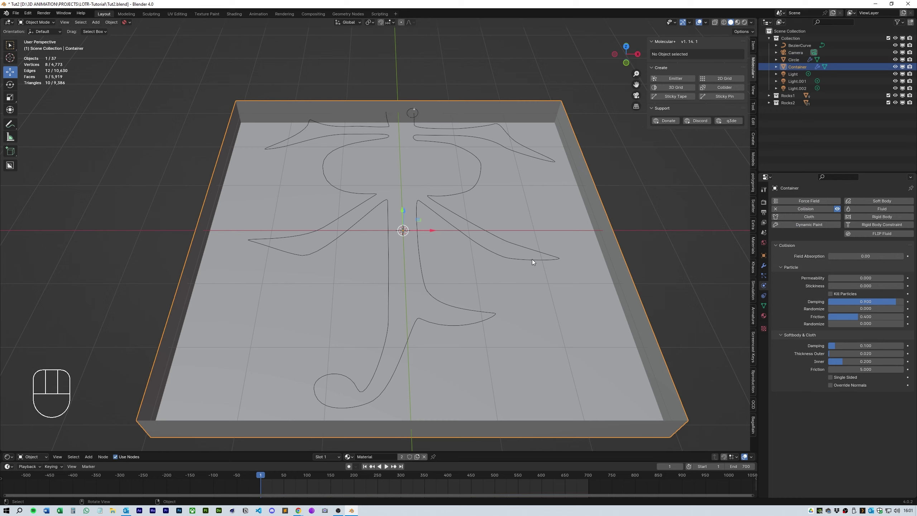
pyautogui.press('shift+d')
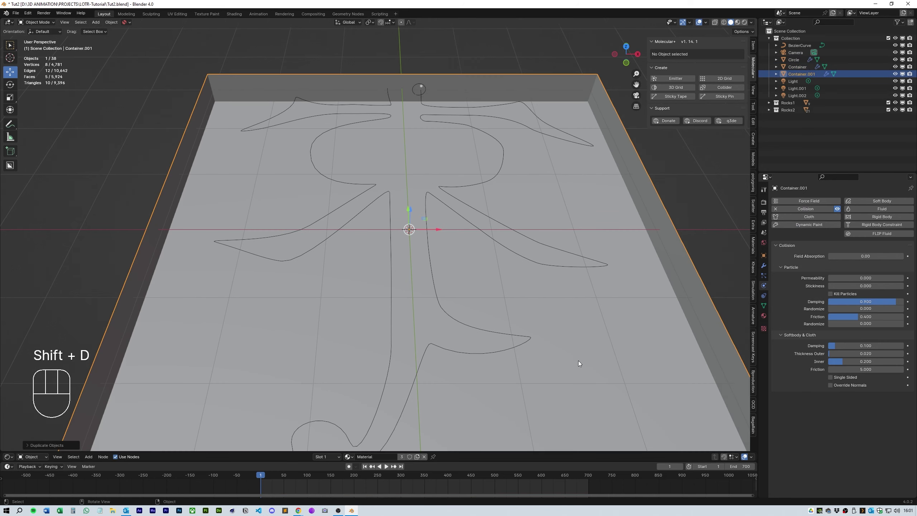
pyautogui.press('s')
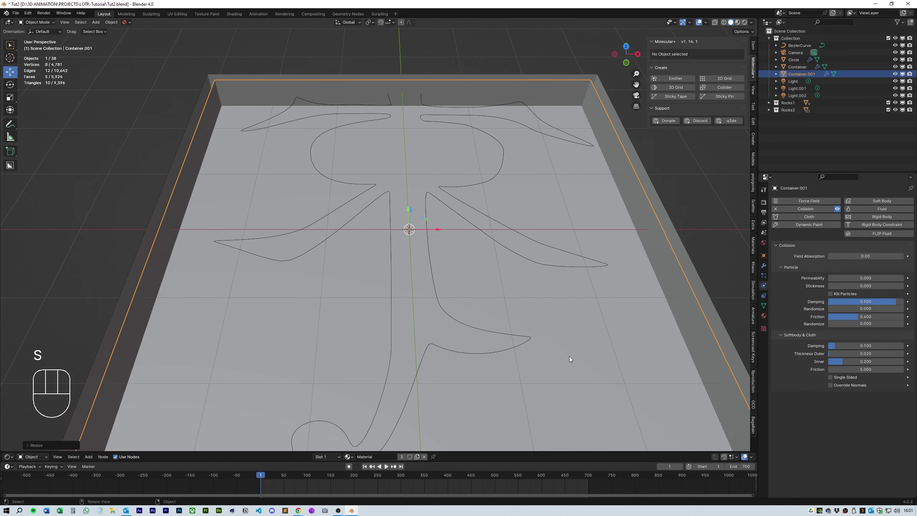
# Step: View the tray from a low angle and start editing Container.001's mesh
pyautogui.moveTo(575, 338); pyautogui.dragTo(585, 320)
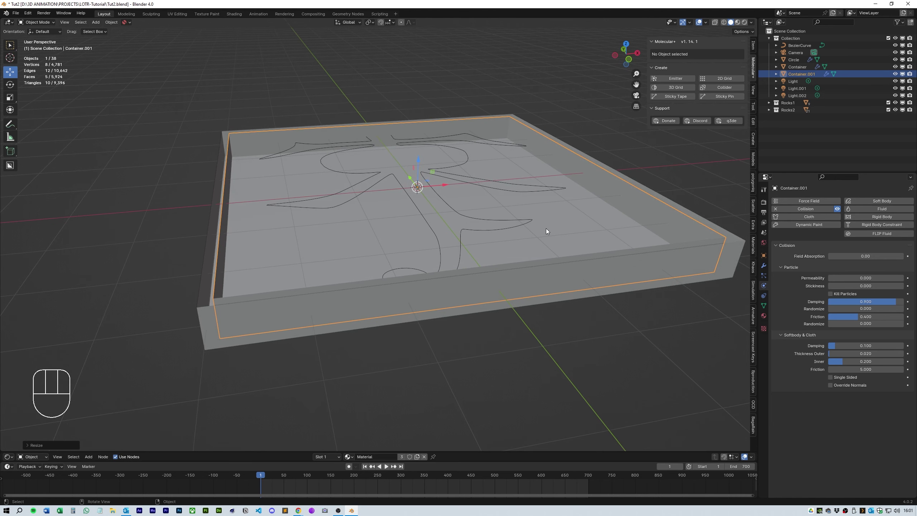
pyautogui.press('Tab')
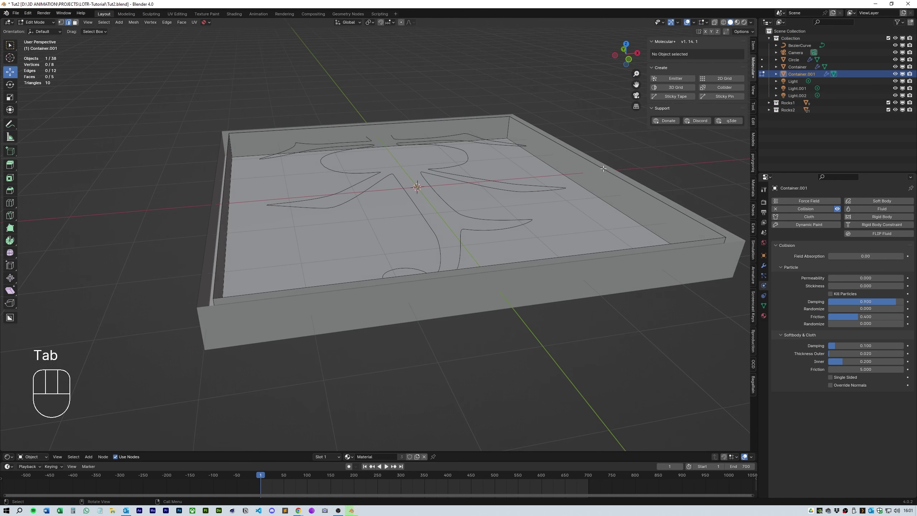
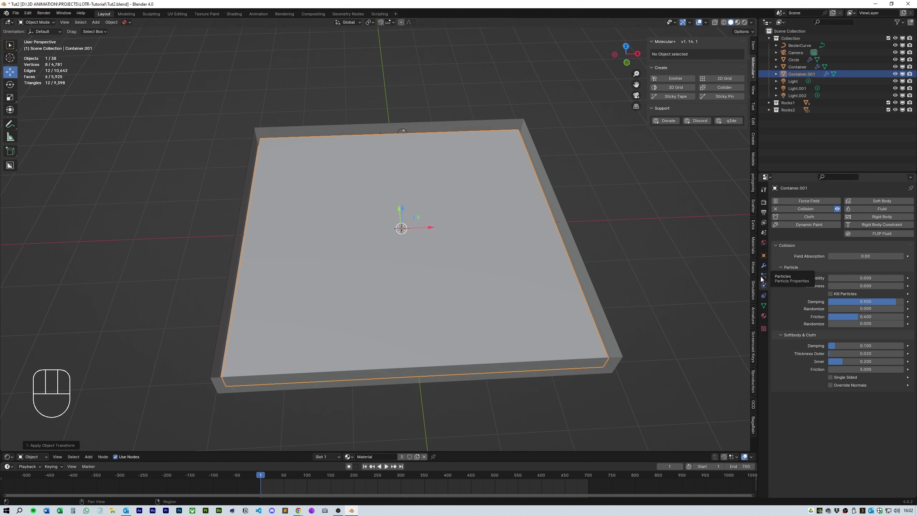
# Step: Rename the filler block Particles, make it a Molecular emitter and raise its lifetime and grid resolution
pyautogui.click(779, 212)
pyautogui.moveTo(805, 75); pyautogui.dragTo(804, 75)
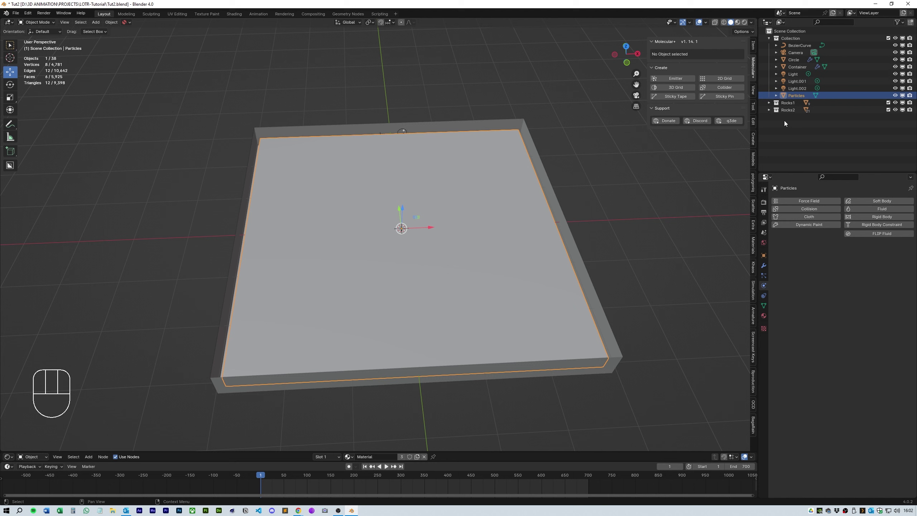
pyautogui.click(682, 81)
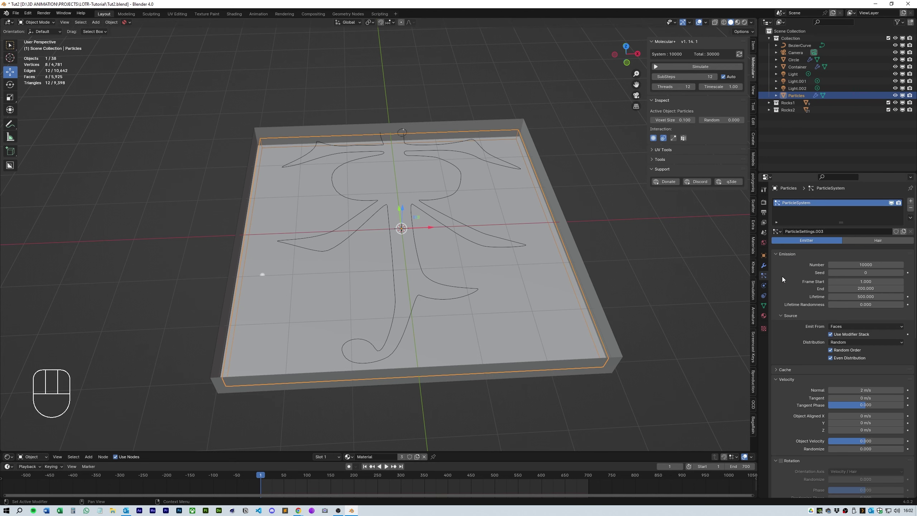
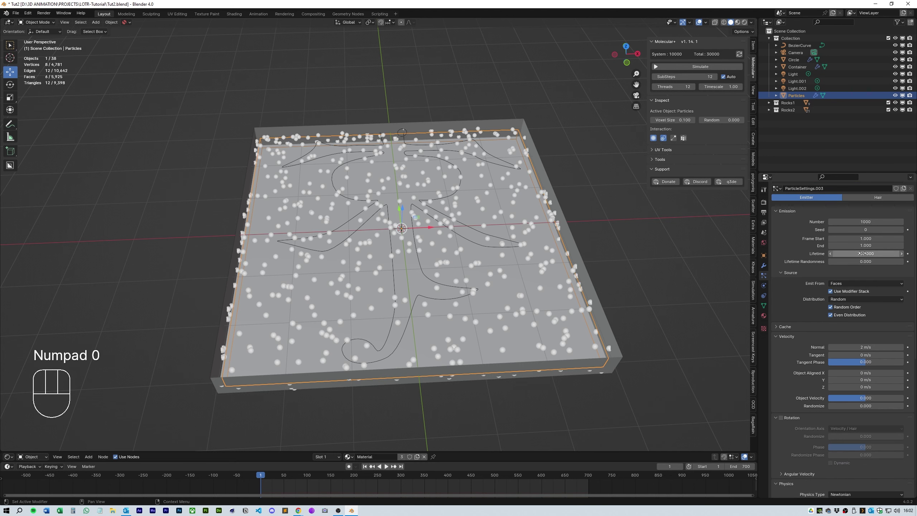
pyautogui.moveTo(845, 255); pyautogui.dragTo(845, 279)
pyautogui.moveTo(854, 273); pyautogui.dragTo(851, 297)
pyautogui.middleClick(800, 287)
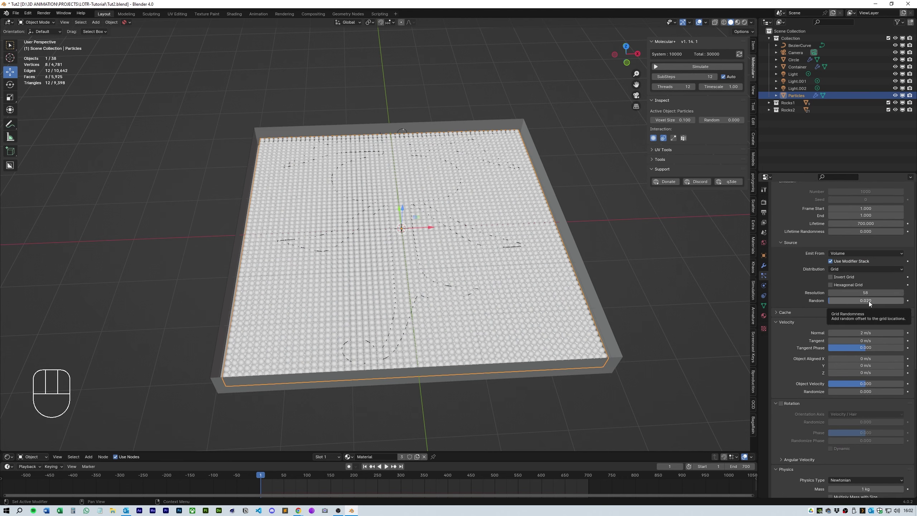
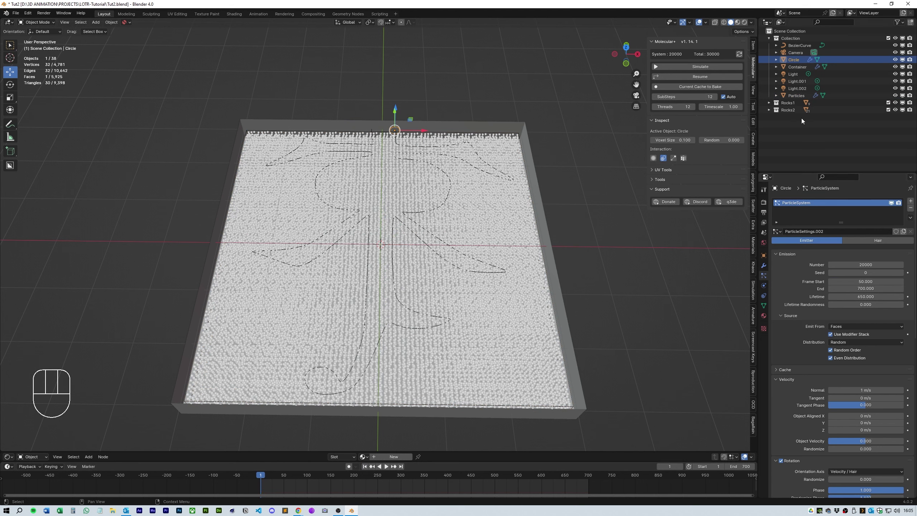
# Step: Adjust substeps on Circle and Particles, raise sand grid randomness and start the simulation
pyautogui.click(802, 98)
pyautogui.click(801, 63)
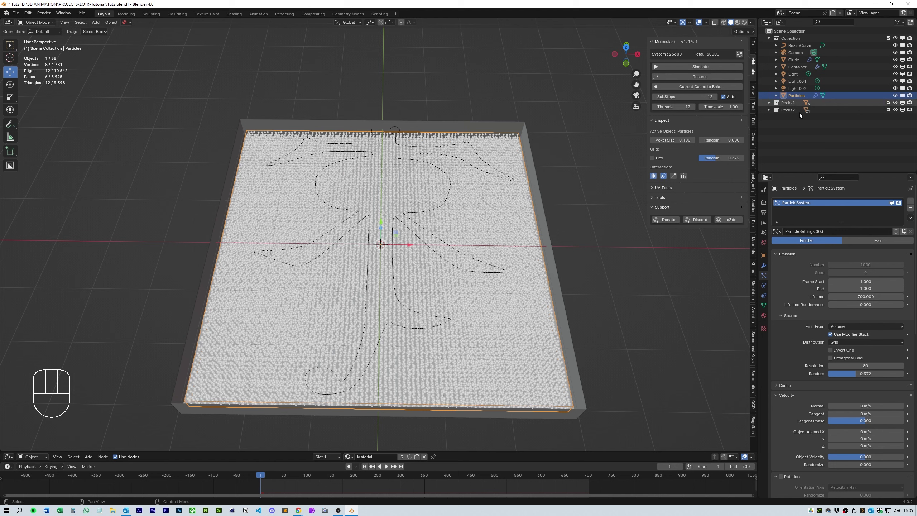
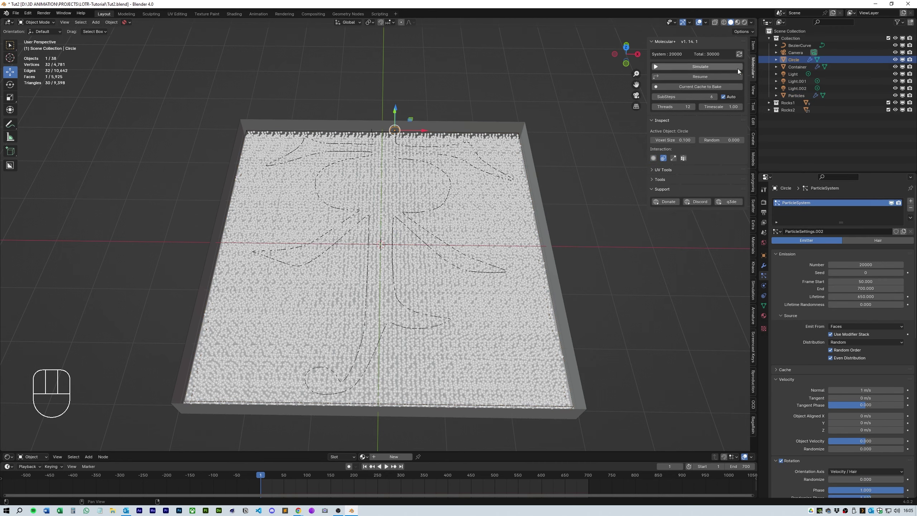
pyautogui.click(801, 98)
pyautogui.moveTo(579, 198); pyautogui.dragTo(579, 187)
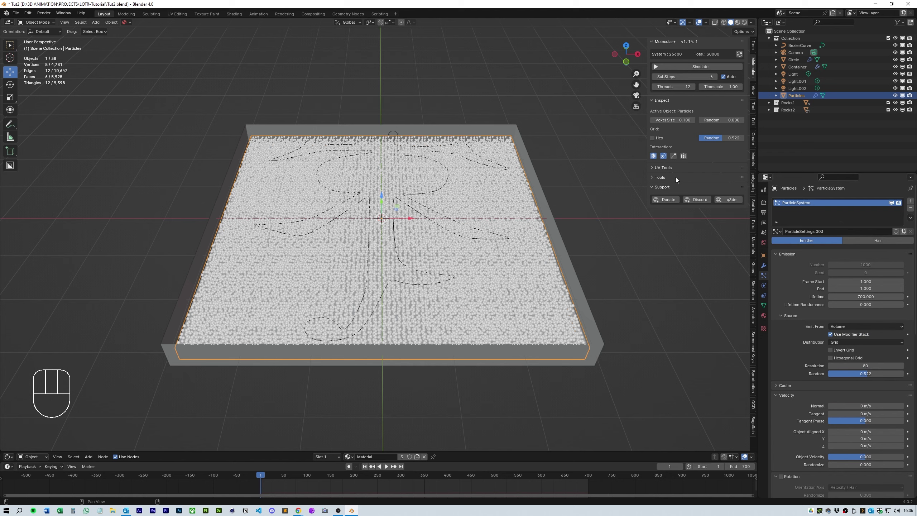
pyautogui.click(675, 69)
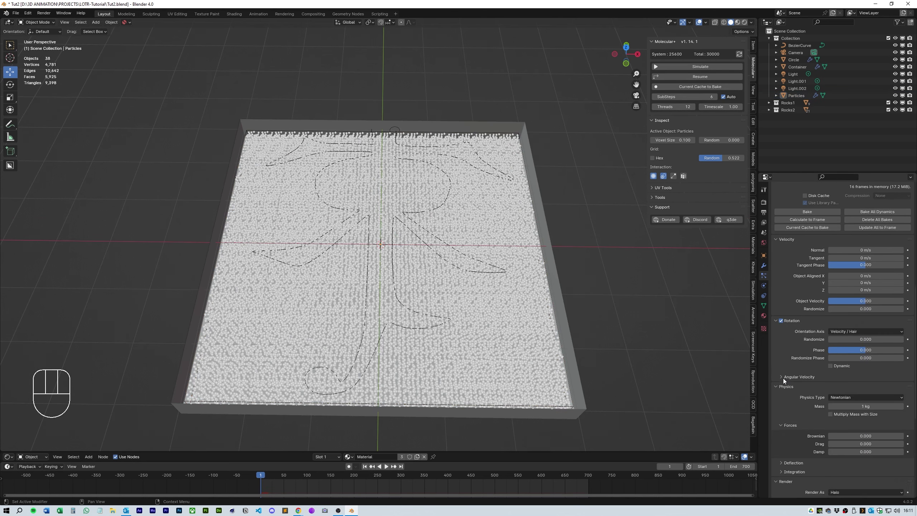
# Step: Adjust the sand grid randomness and rerun the Molecular simulation
pyautogui.click(782, 456)
pyautogui.moveTo(870, 335); pyautogui.dragTo(864, 360)
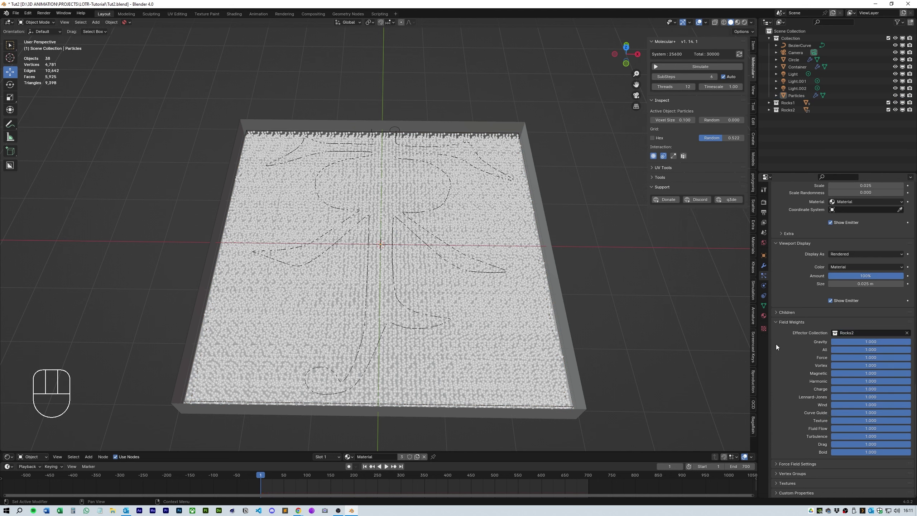
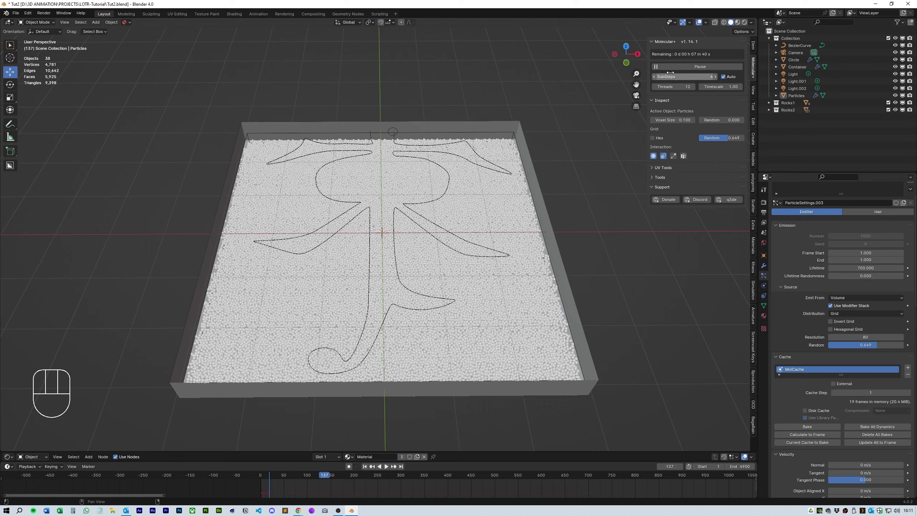
# Step: Stop the simulation, check the container mesh and rerun with a denser particle grid
pyautogui.click(679, 68)
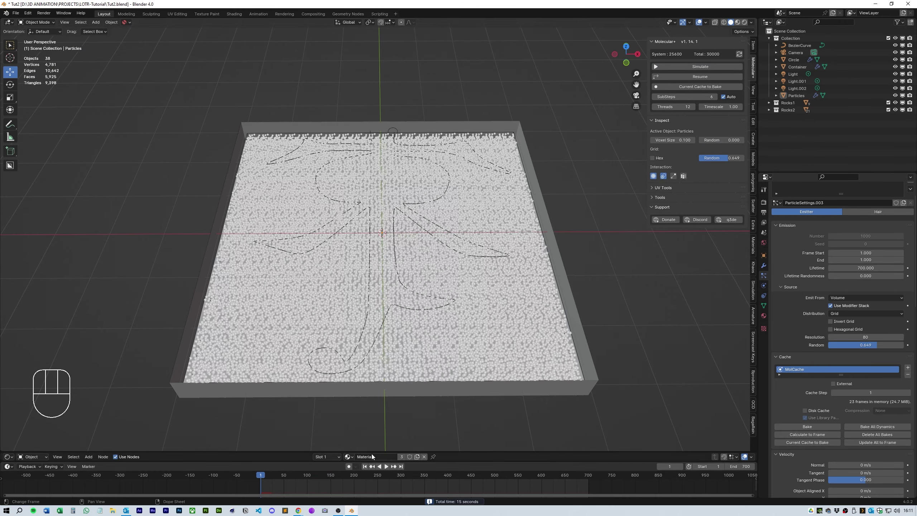
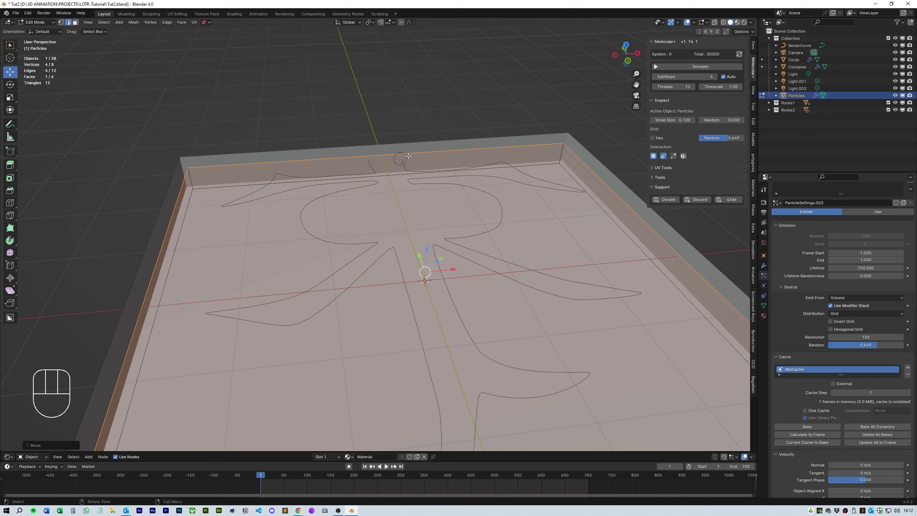
pyautogui.press('Tab')
pyautogui.moveTo(457, 218); pyautogui.dragTo(436, 229)
pyautogui.middleClick(452, 192)
pyautogui.middleClick(463, 199)
# Step: Let the Molecular bake finish while inspecting the carved sand trail up close
pyautogui.click(675, 70)
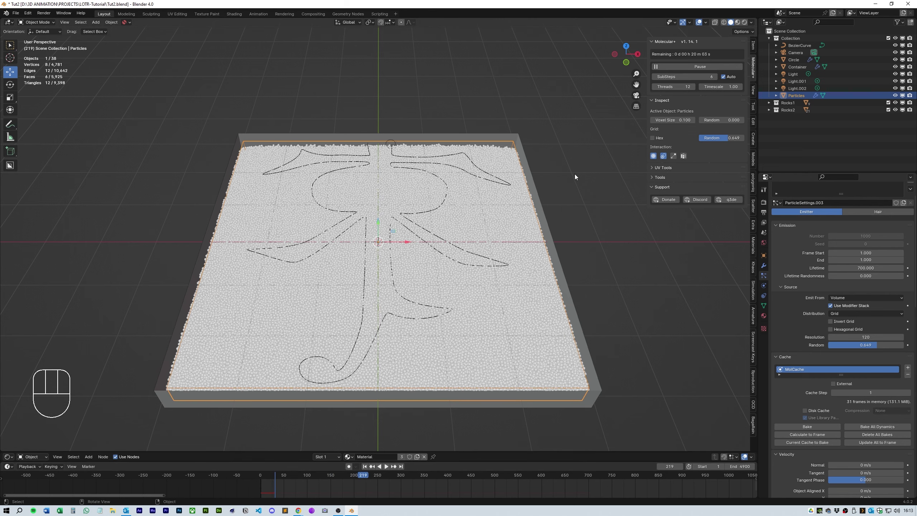
pyautogui.moveTo(579, 164); pyautogui.dragTo(443, 151)
pyautogui.middleClick(488, 160)
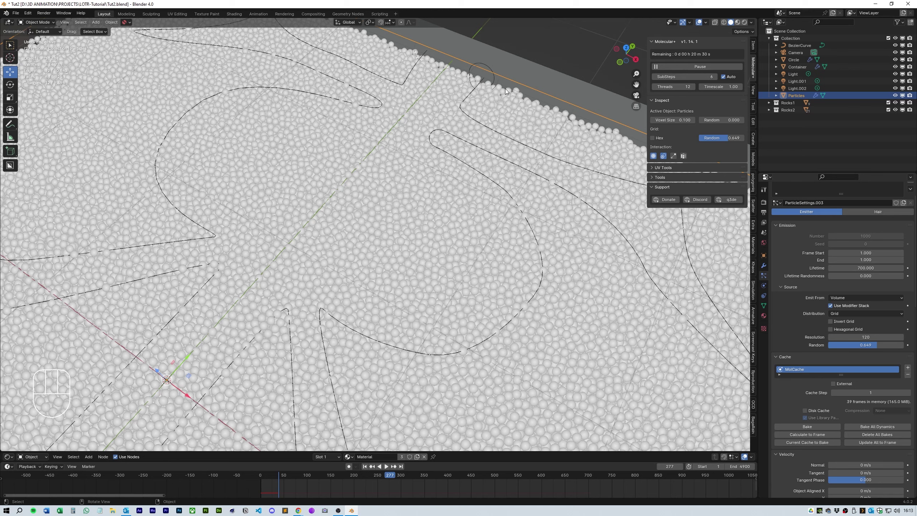
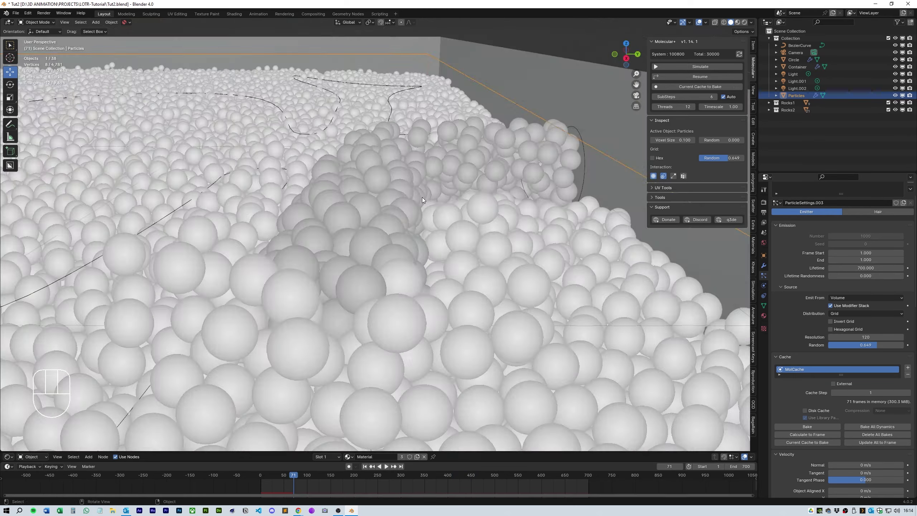
pyautogui.middleClick(542, 243)
pyautogui.click(699, 76)
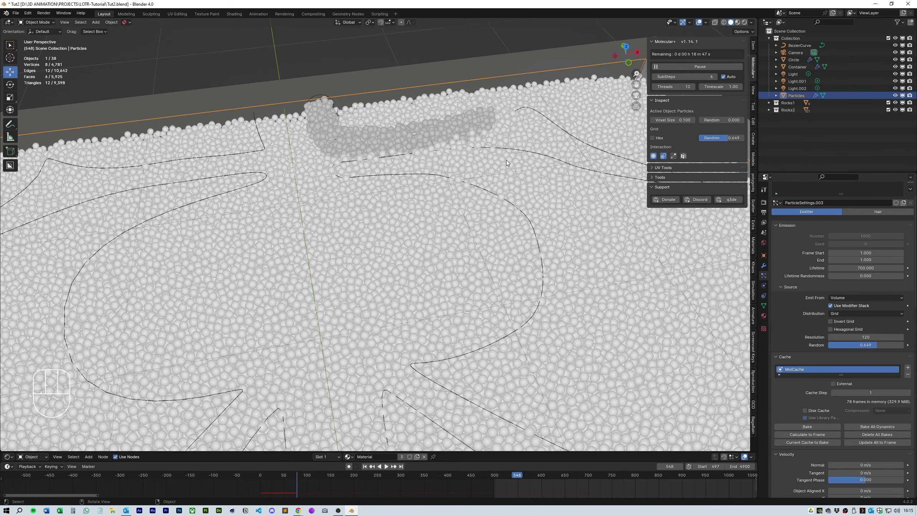
pyautogui.middleClick(599, 268)
pyautogui.middleClick(599, 270)
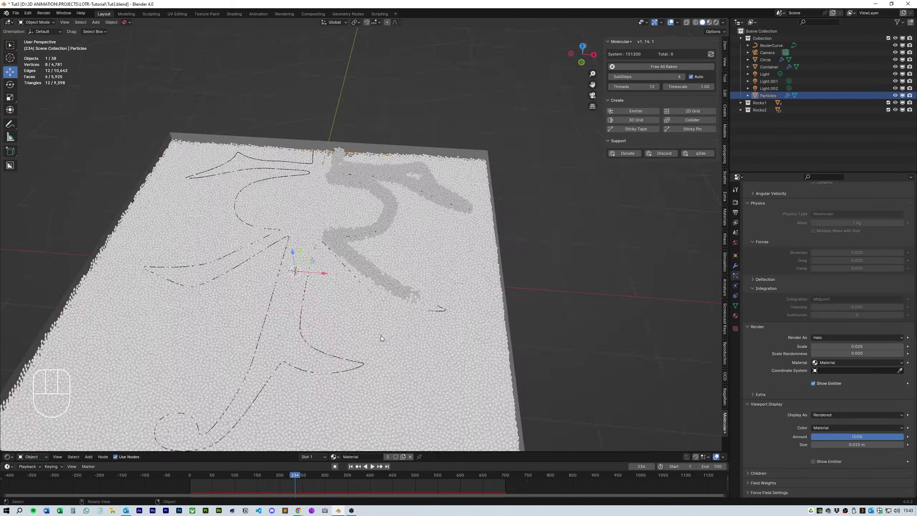
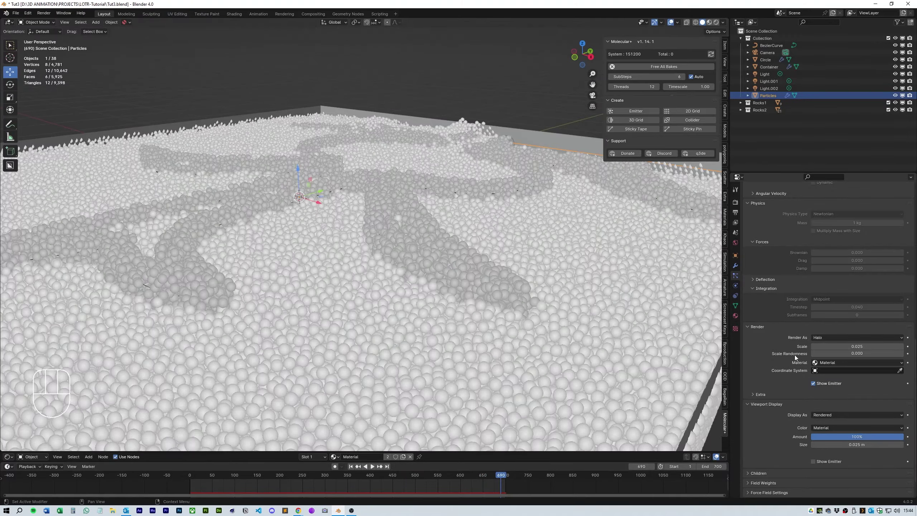
# Step: Render Particles and Circle as rock collection instances and isolate the trail particles
pyautogui.moveTo(829, 339); pyautogui.dragTo(830, 386)
pyautogui.middleClick(597, 321)
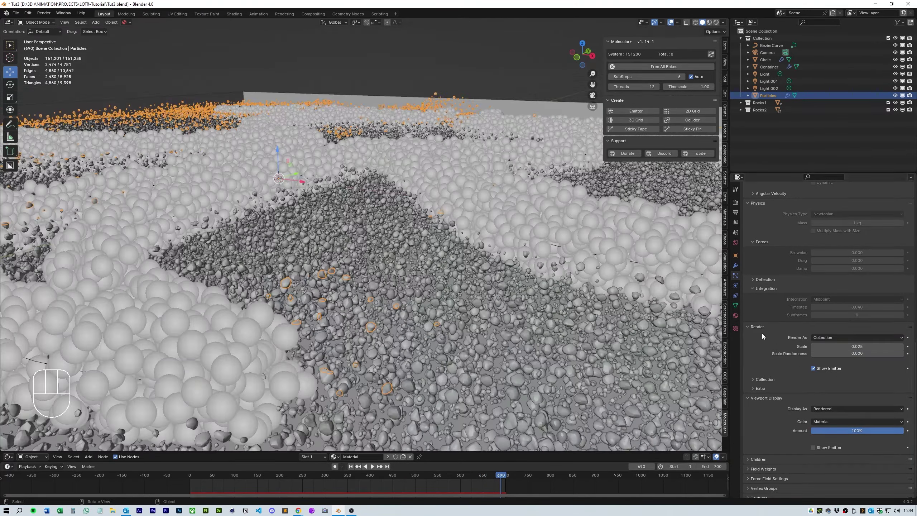
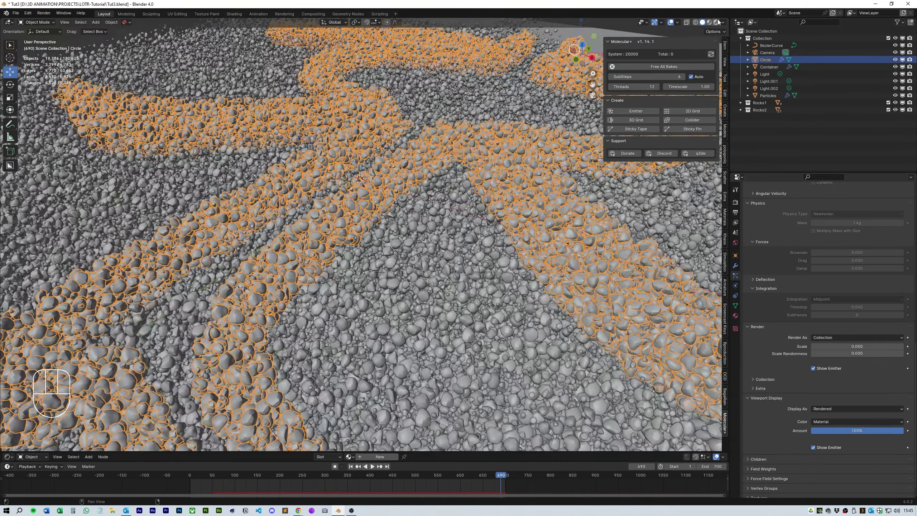
pyautogui.click(719, 21)
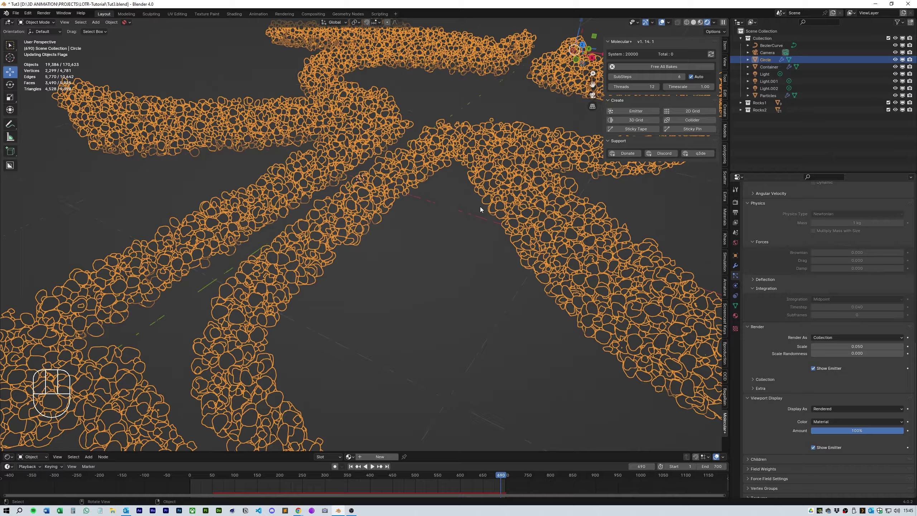
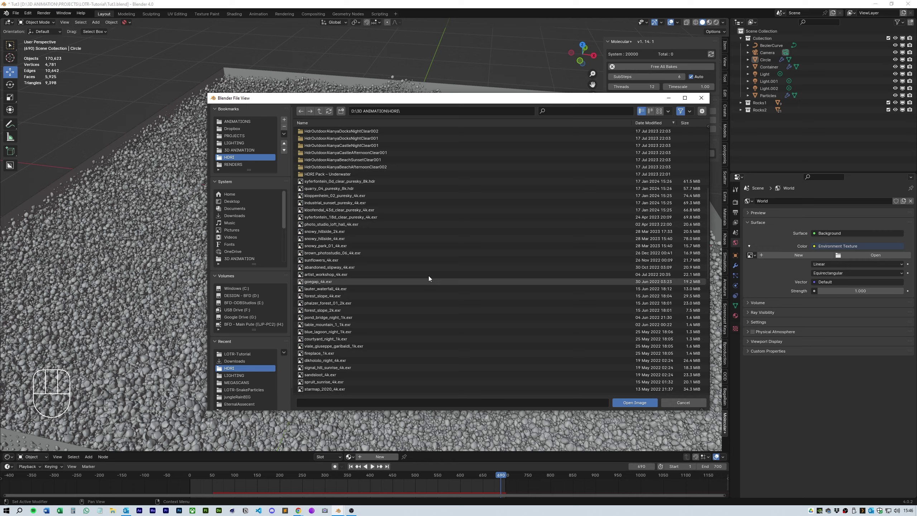
# Step: Pick lauter_waterfall_4k.exr as the environment texture and inspect the rendered rocks, then select Particles
pyautogui.click(718, 25)
pyautogui.moveTo(523, 189); pyautogui.dragTo(674, 51)
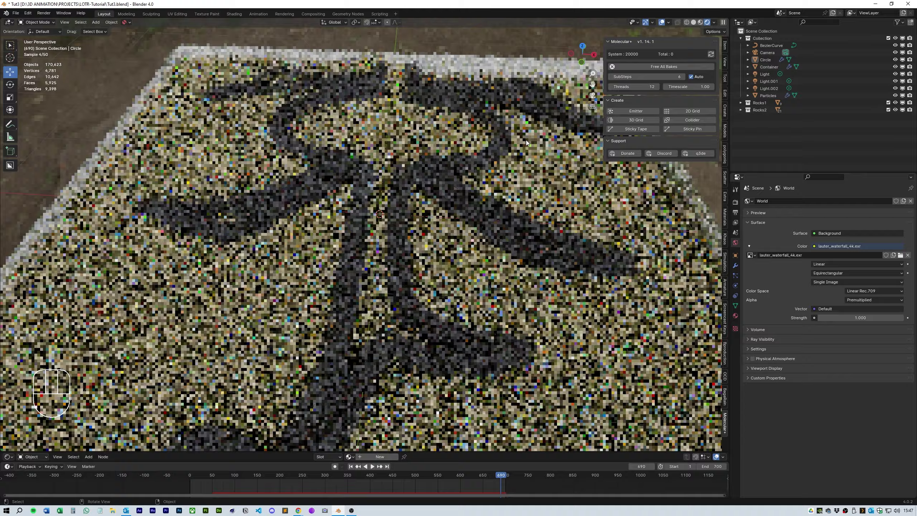
pyautogui.middleClick(534, 141)
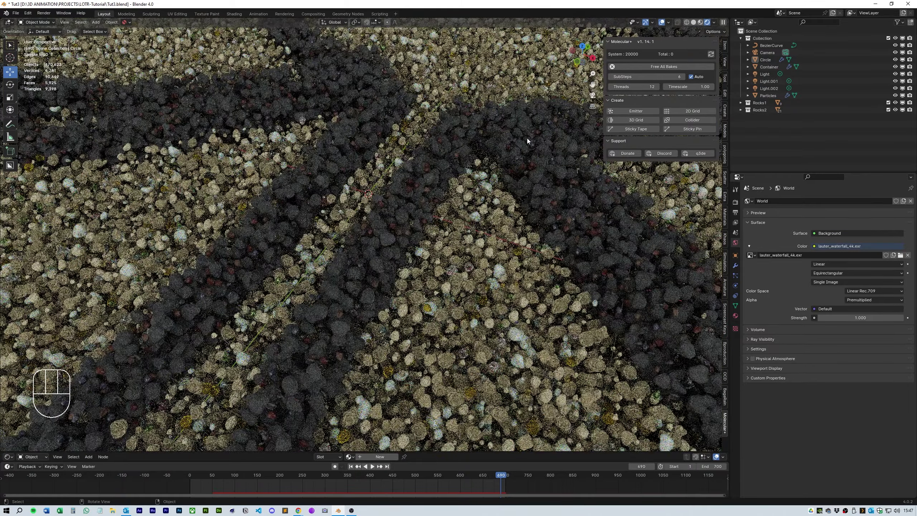
pyautogui.middleClick(529, 137)
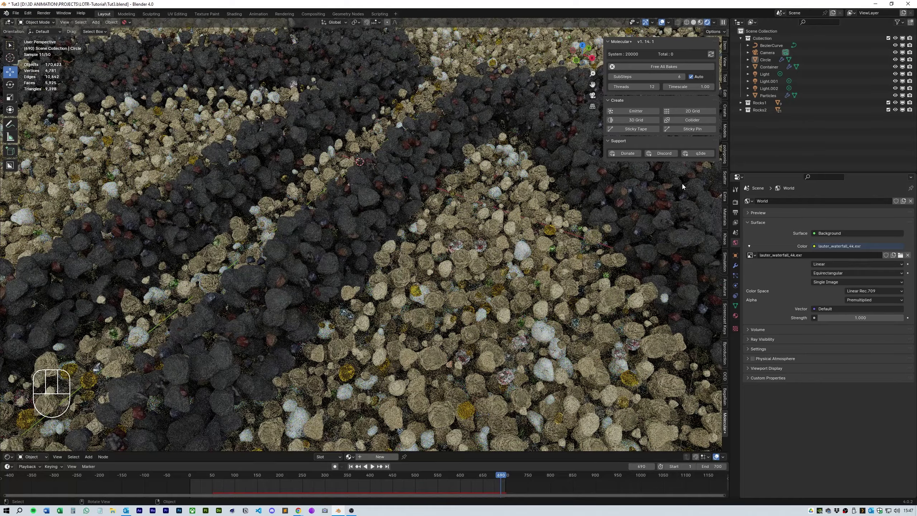
pyautogui.click(770, 96)
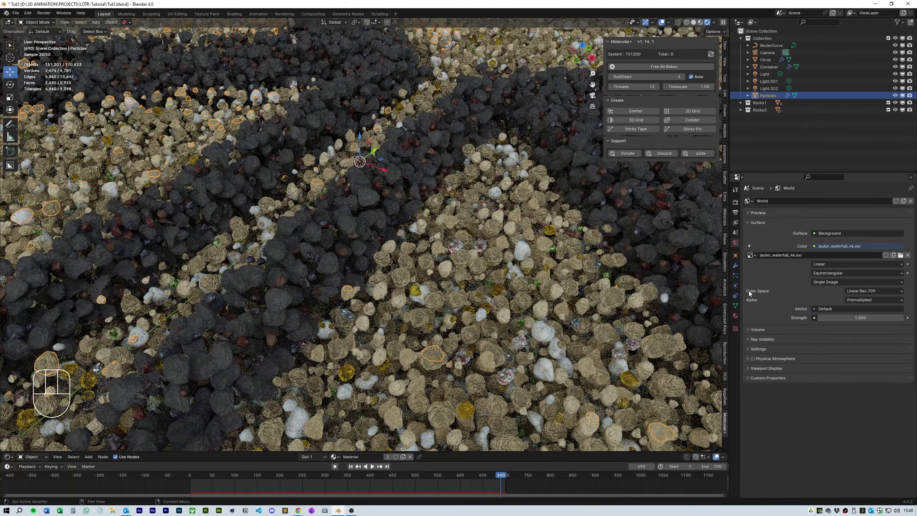
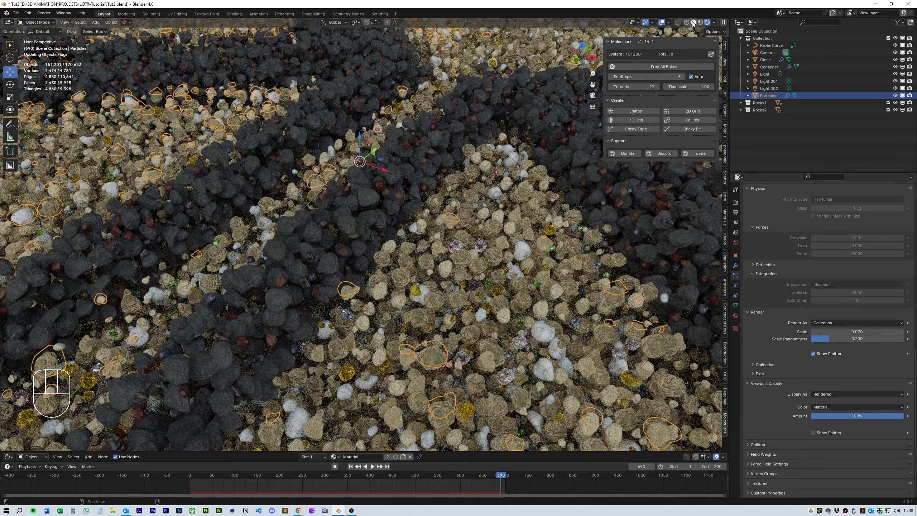
# Step: Set rock Scale 0.070 with Scale Randomness 0.200 and scrub to frame 209 for the Cycles preview
pyautogui.click(695, 23)
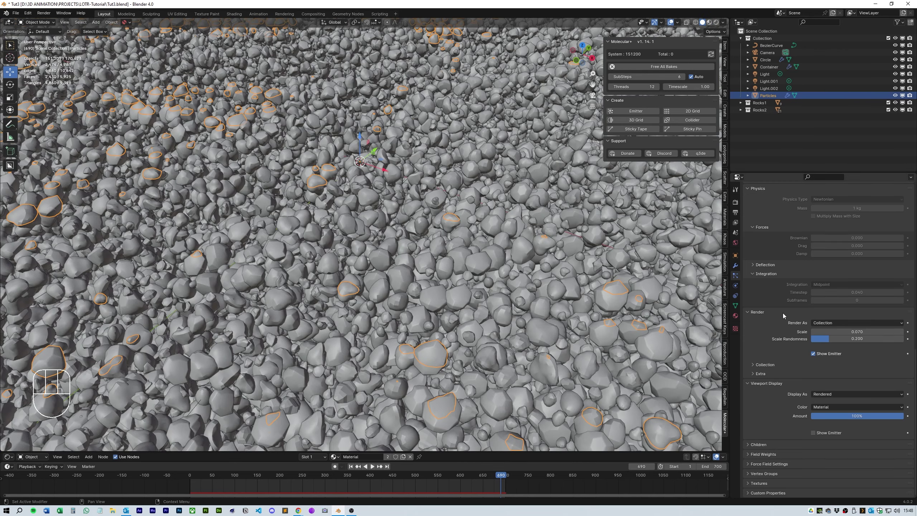
pyautogui.moveTo(533, 173); pyautogui.dragTo(709, 52)
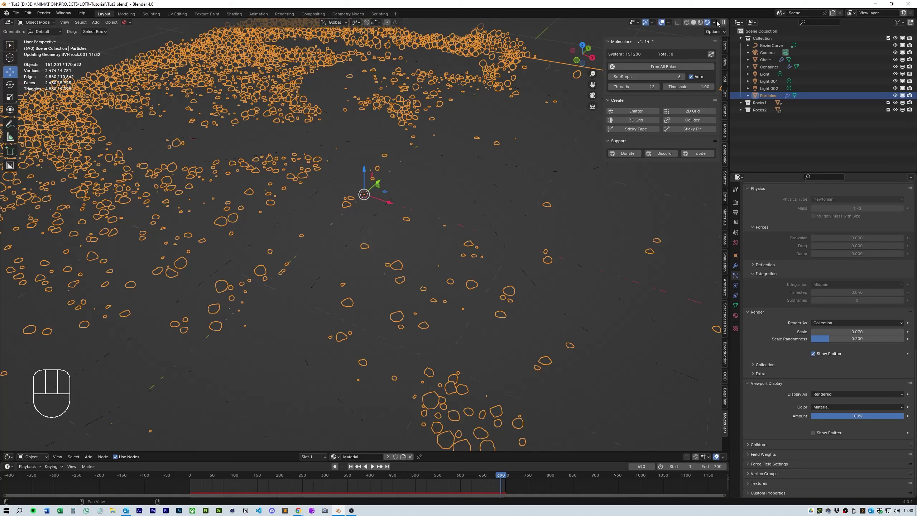
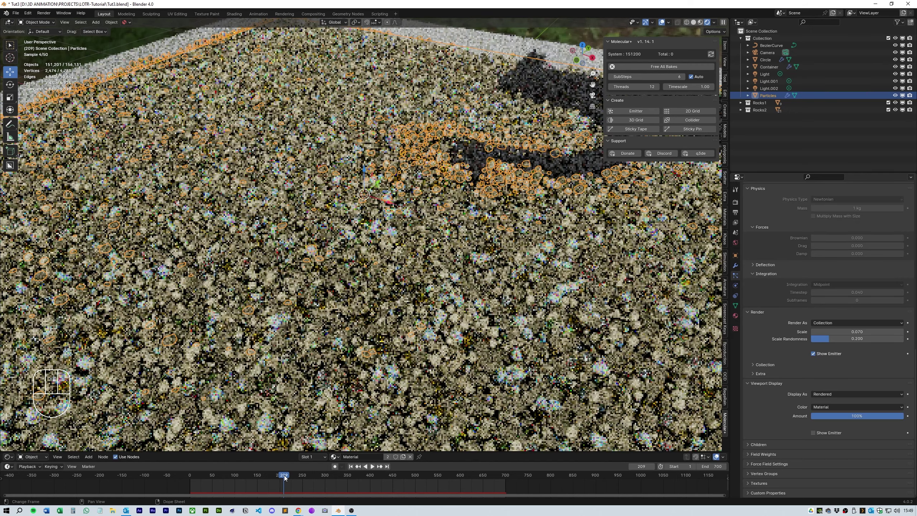
pyautogui.click(738, 215)
pyautogui.click(760, 287)
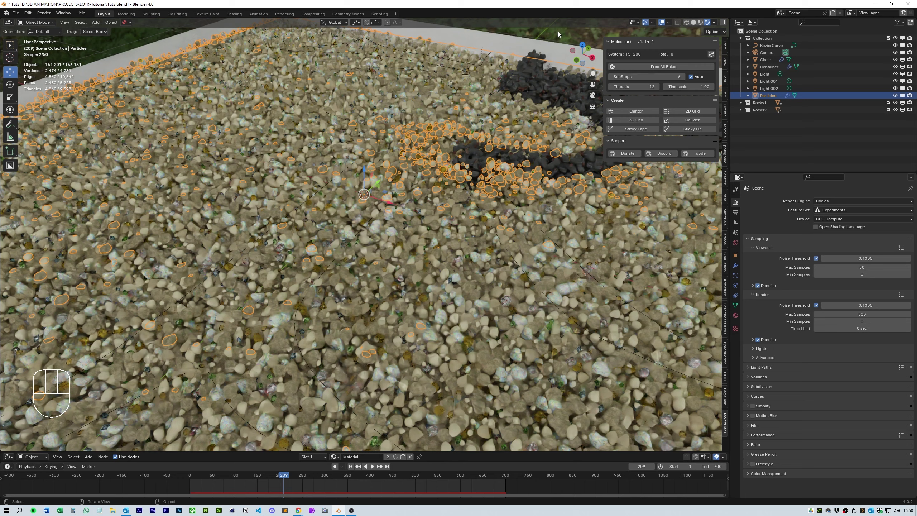